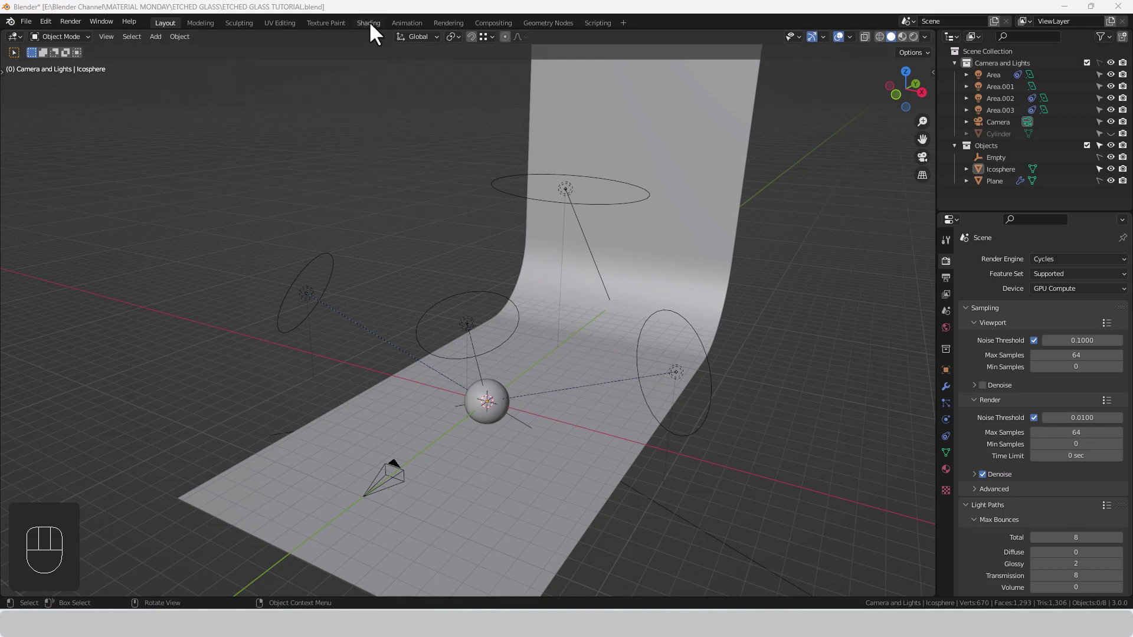
Switch to the Shading workspace and frame the icosphere's Cycles preview and material nodes
click(376, 33)
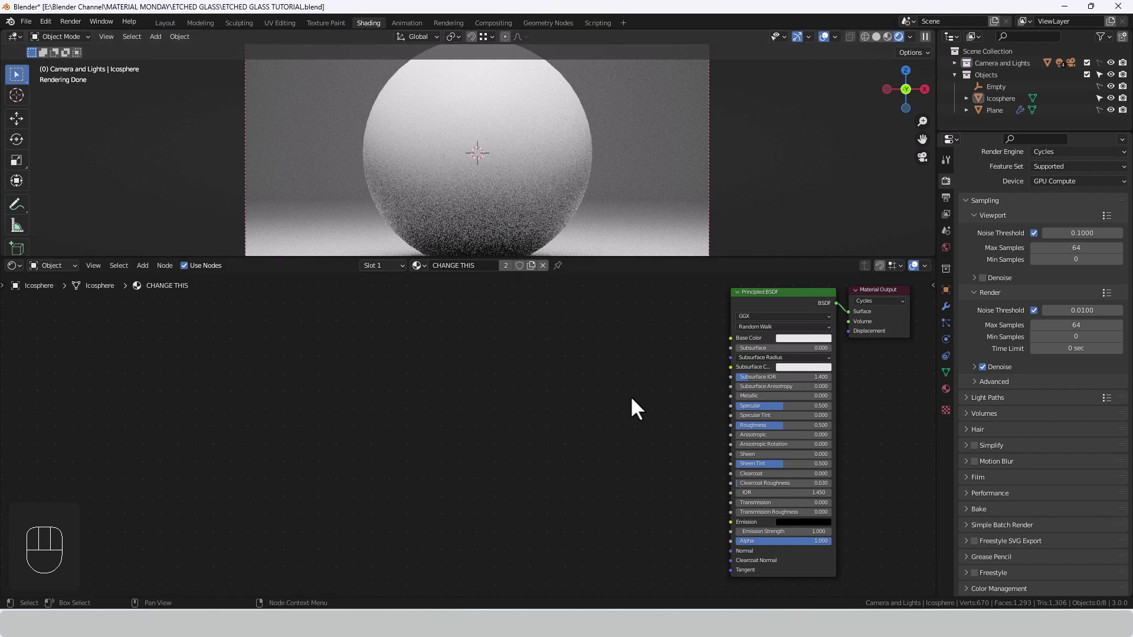
scroll(up, 3)
drag(665, 329, 775, 398)
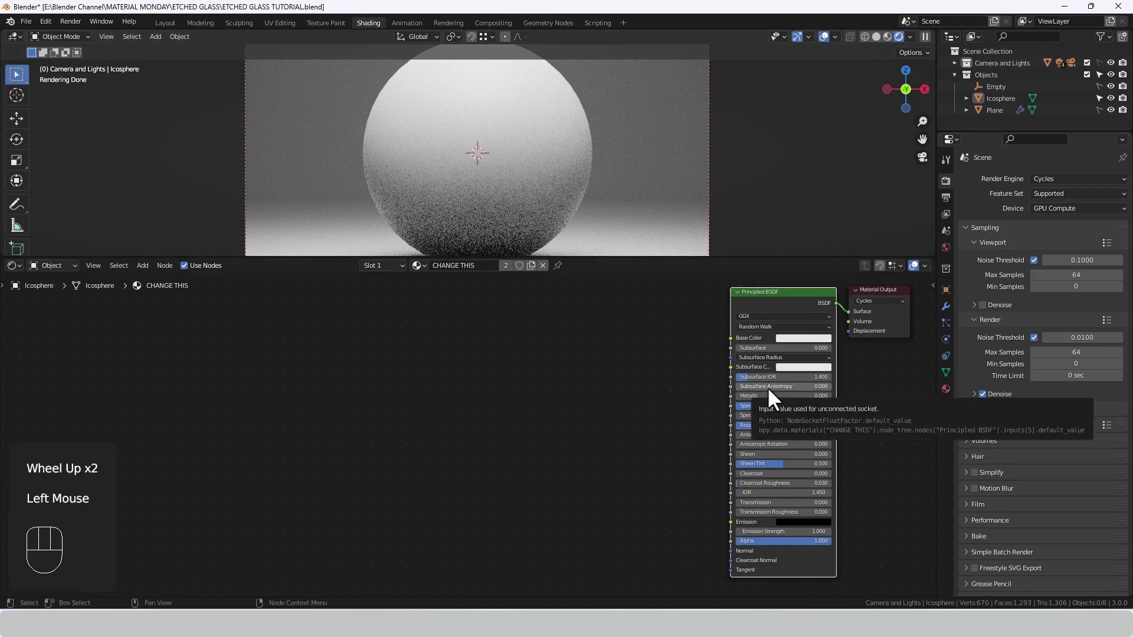
Replace the Principled BSDF with a Glass BSDF wired to the Material Output surface
key(Delete)
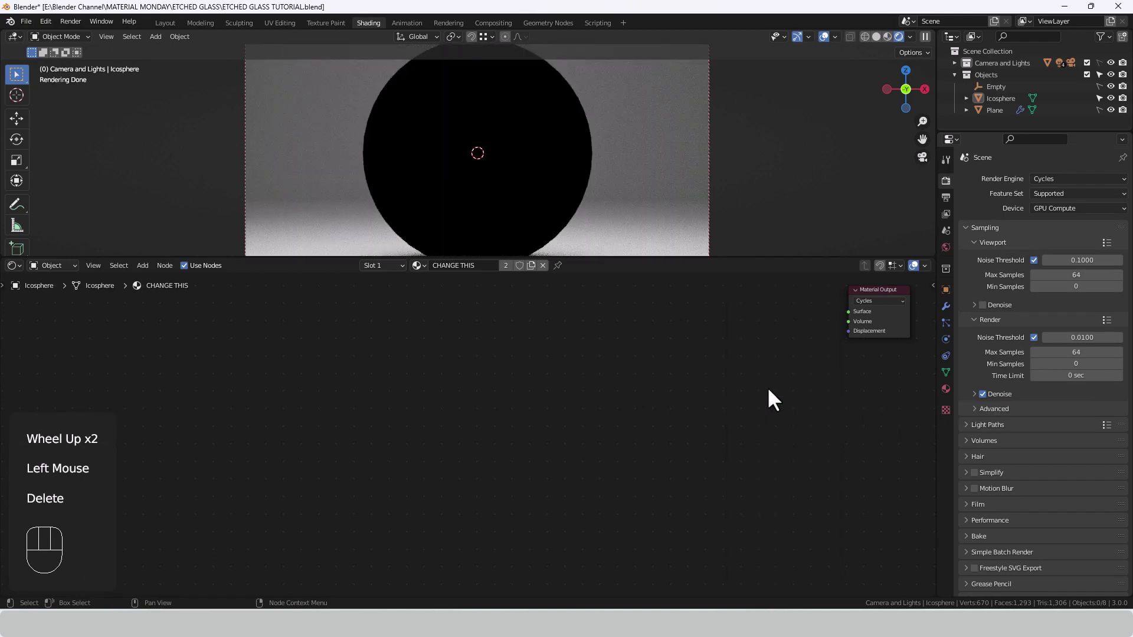
click(893, 311)
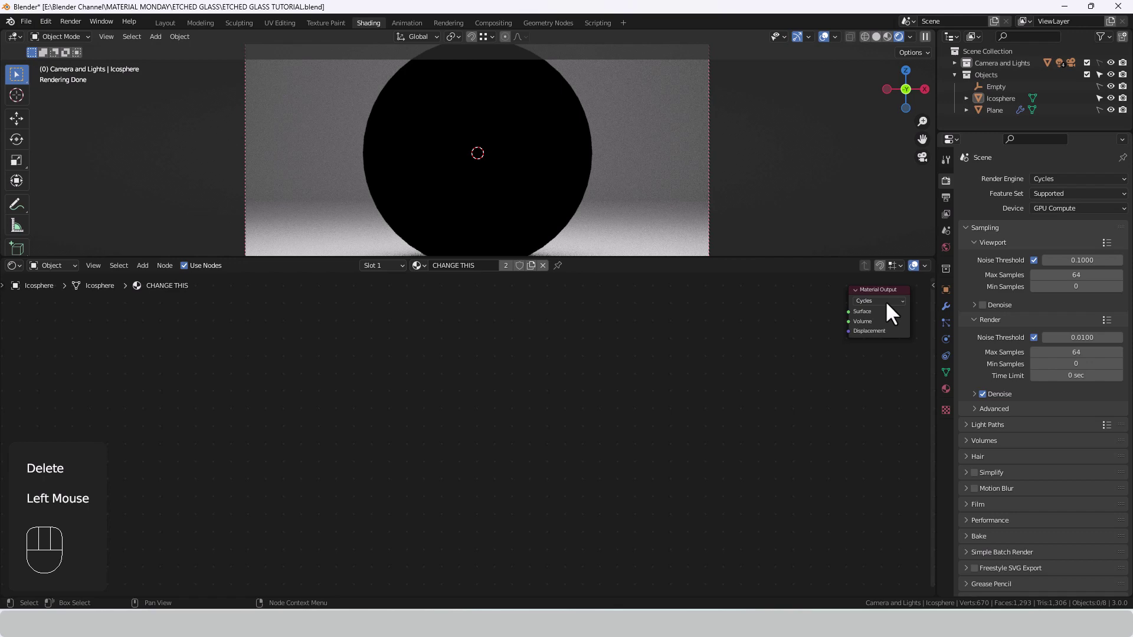
middle_click(738, 351)
click(580, 390)
key(shift+a)
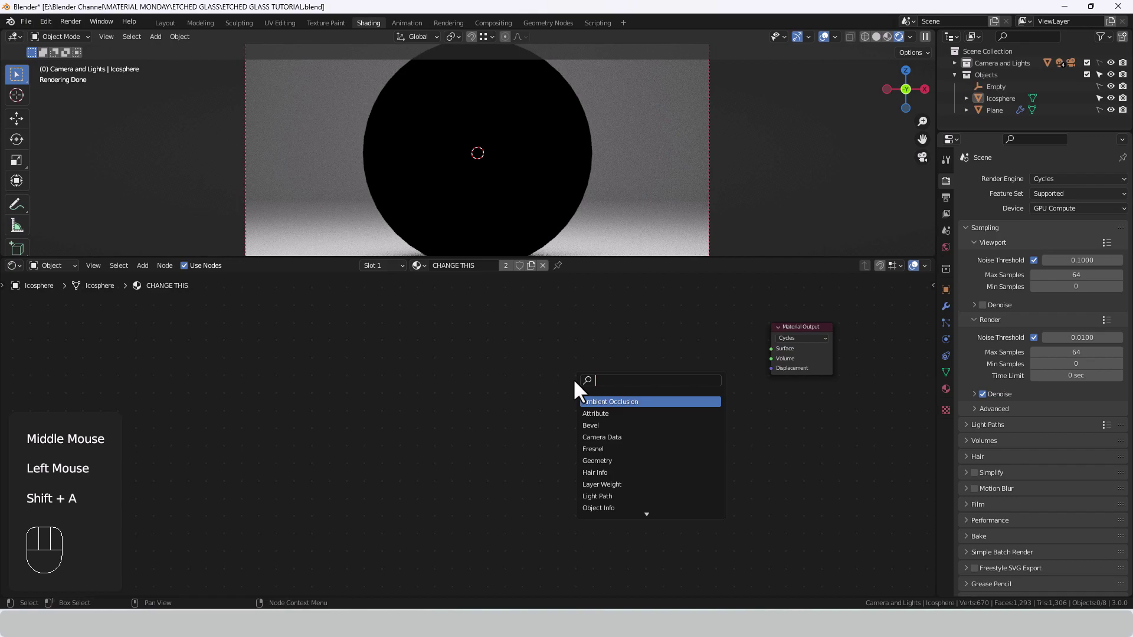
key(s)
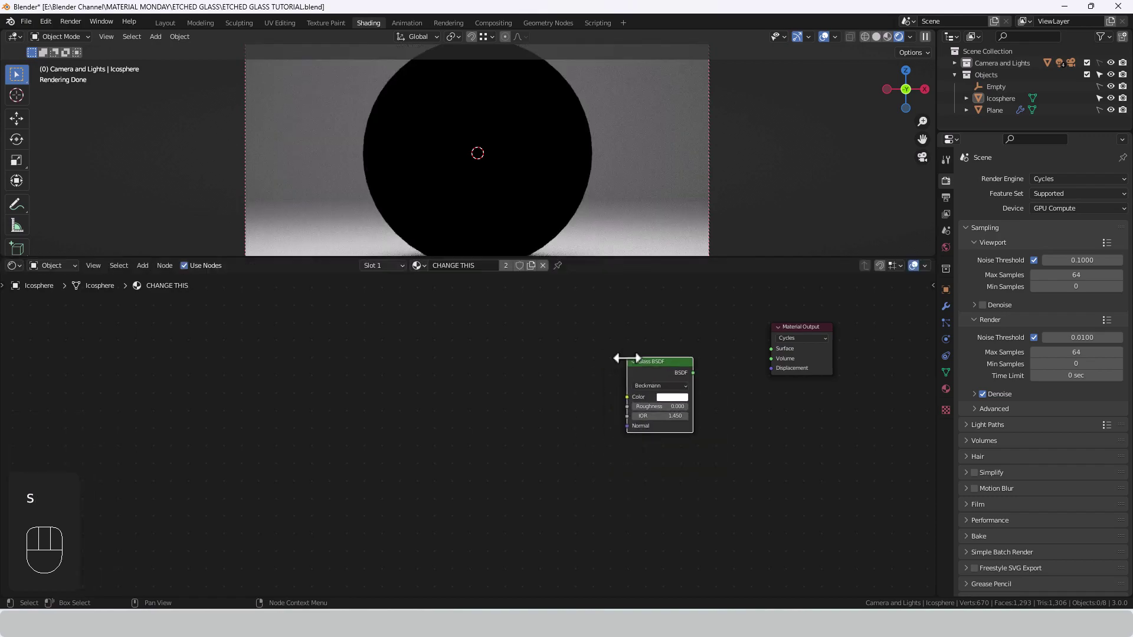
drag(700, 381, 784, 357)
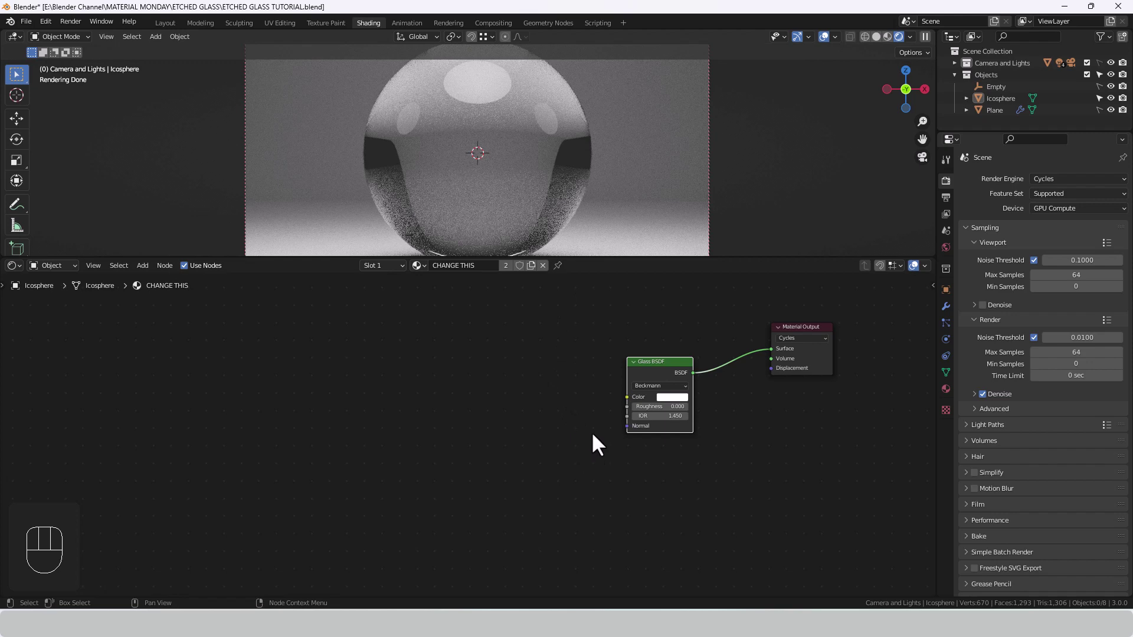
middle_click(597, 433)
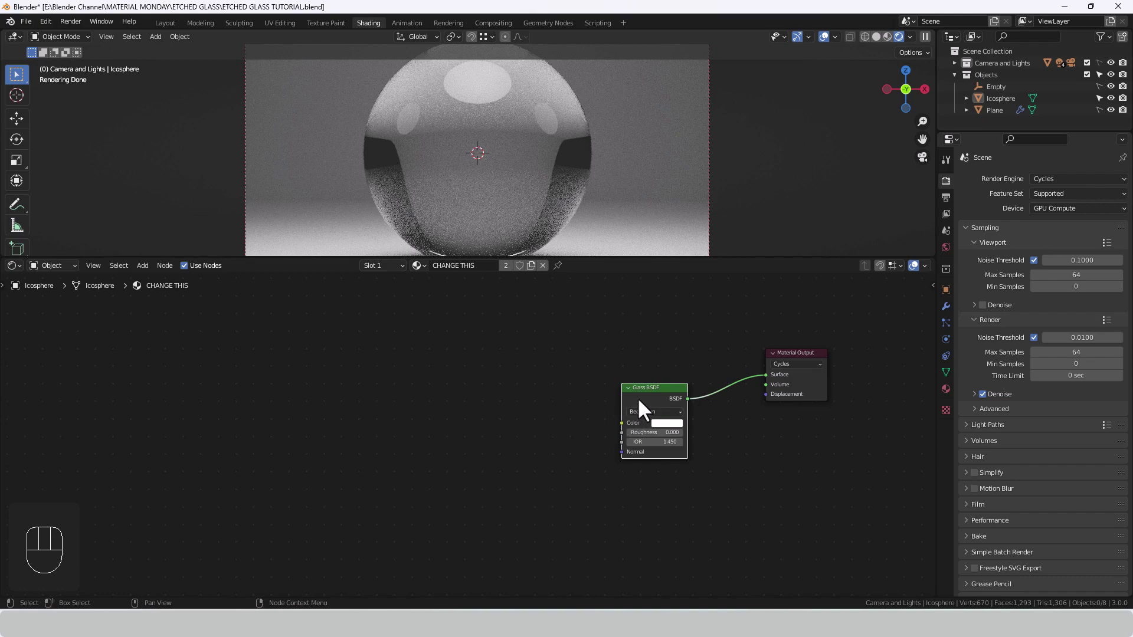
Duplicate the Glass BSDF at roughness 0.500 and blend both glasses through a Mix Shader into the output
key(shift+d)
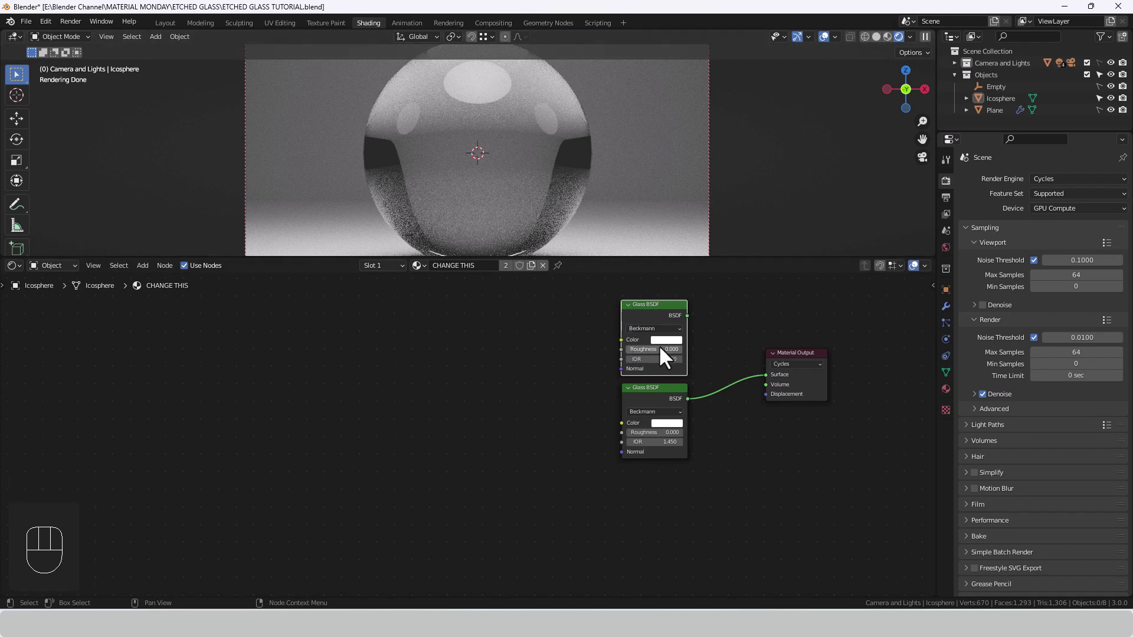
drag(665, 359, 741, 376)
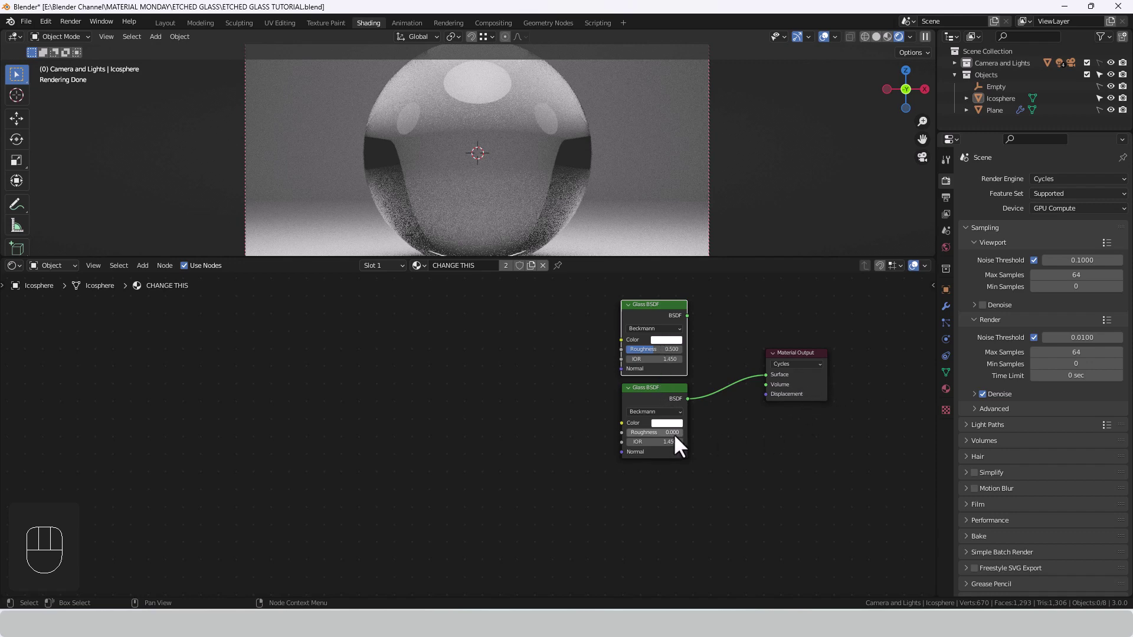
drag(646, 434, 648, 357)
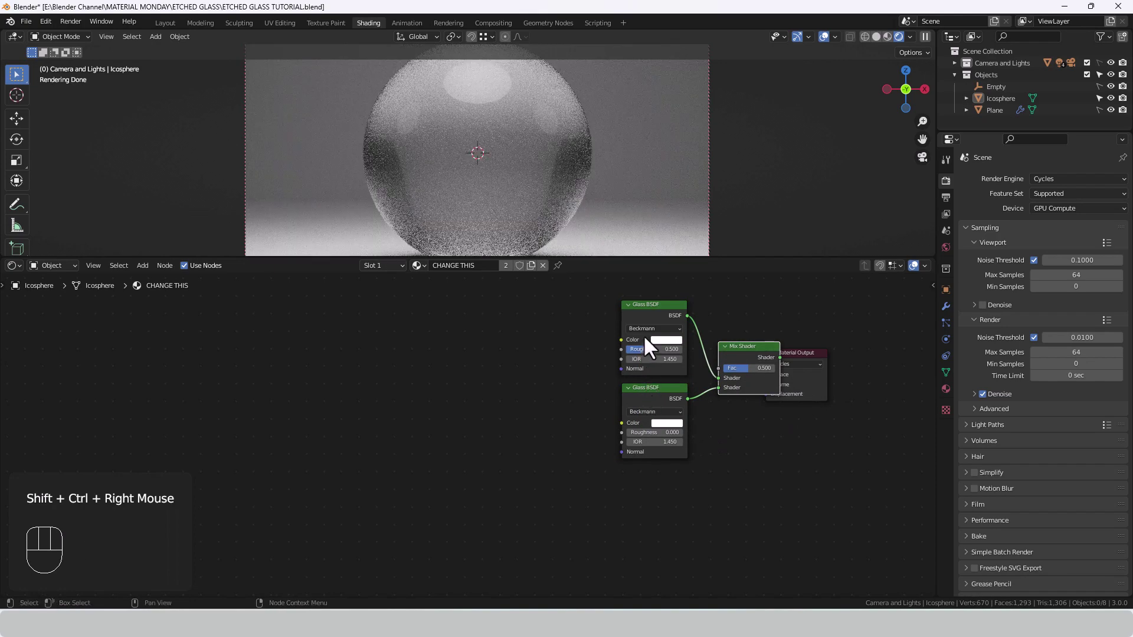
drag(599, 331, 731, 448)
drag(750, 395, 708, 406)
click(734, 436)
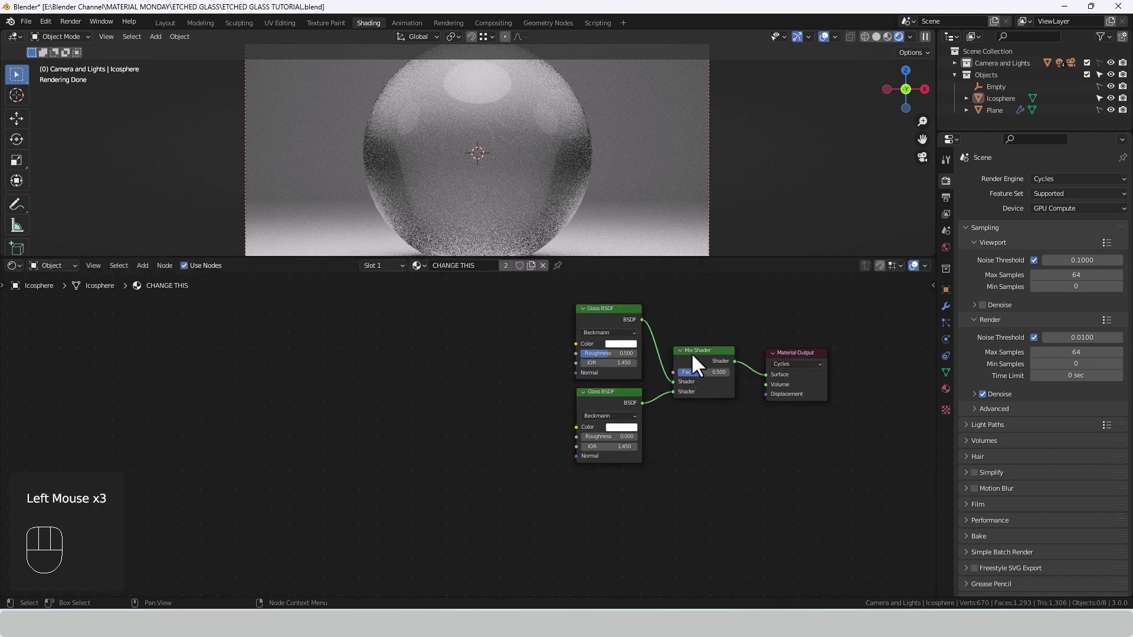
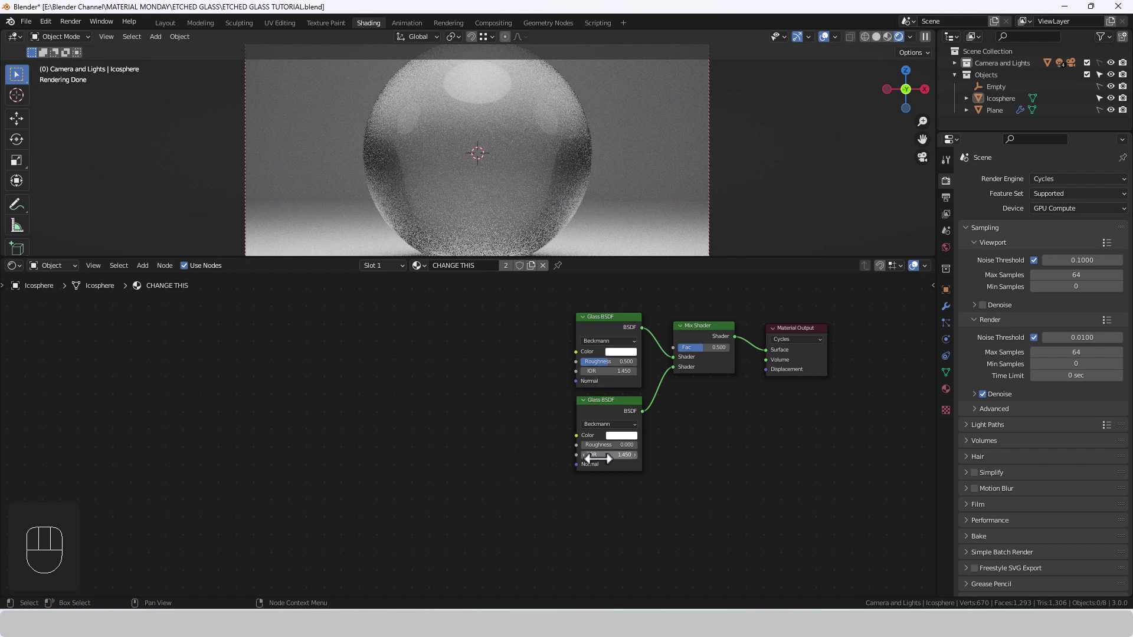
Add a Value node for IOR 1.450 and a white RGB node feeding both glass Color inputs
click(528, 441)
key(shift+a)
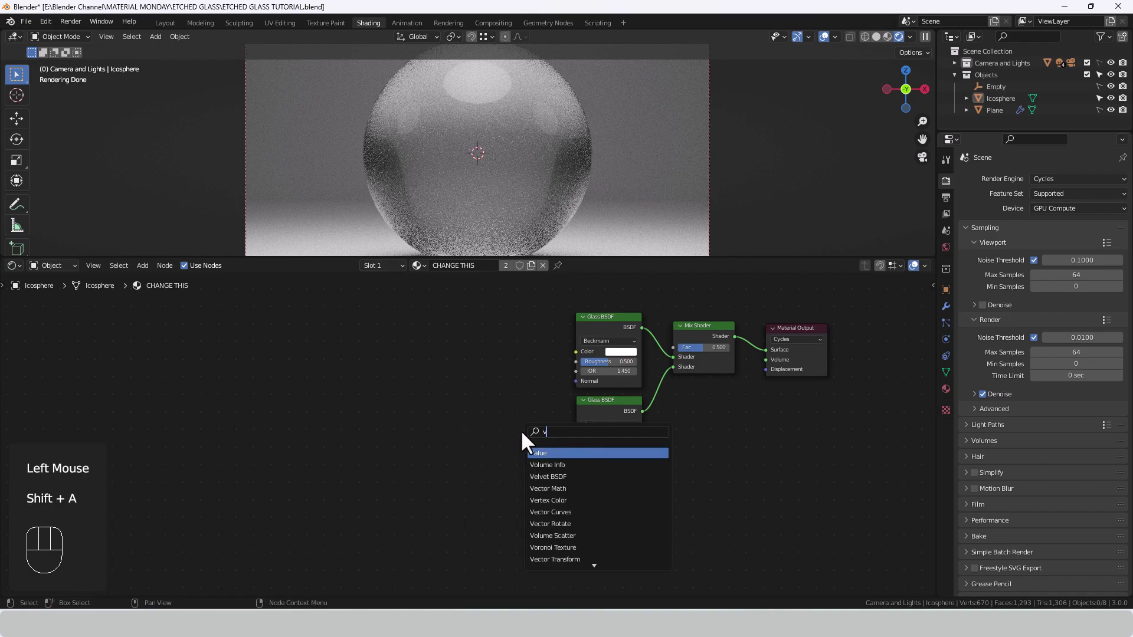
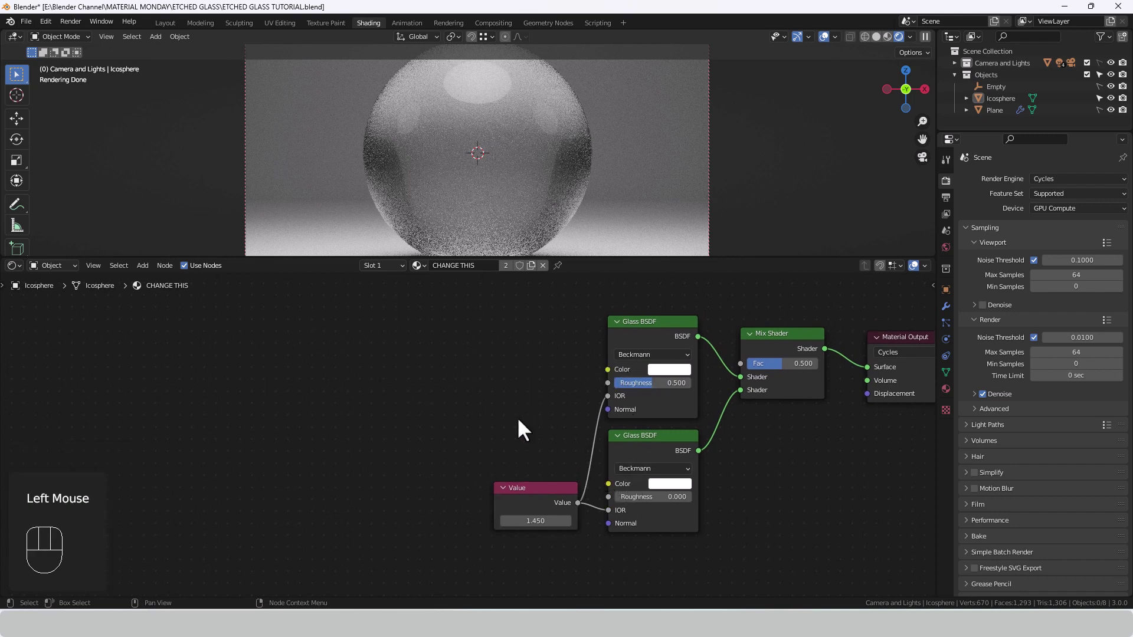
key(shift+a)
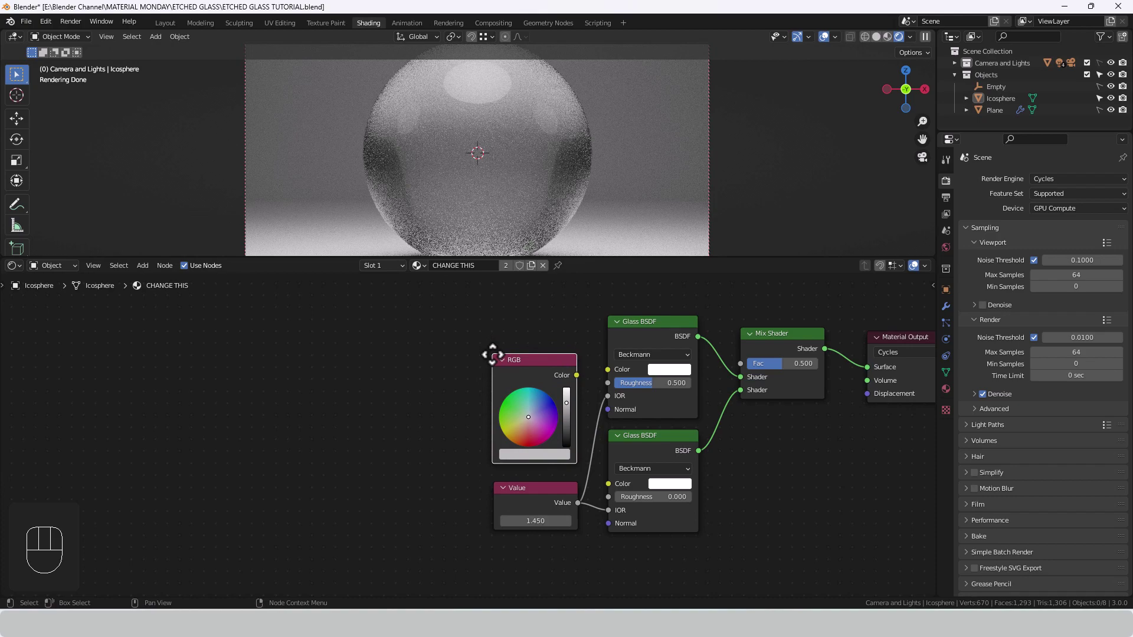
drag(582, 385, 611, 377)
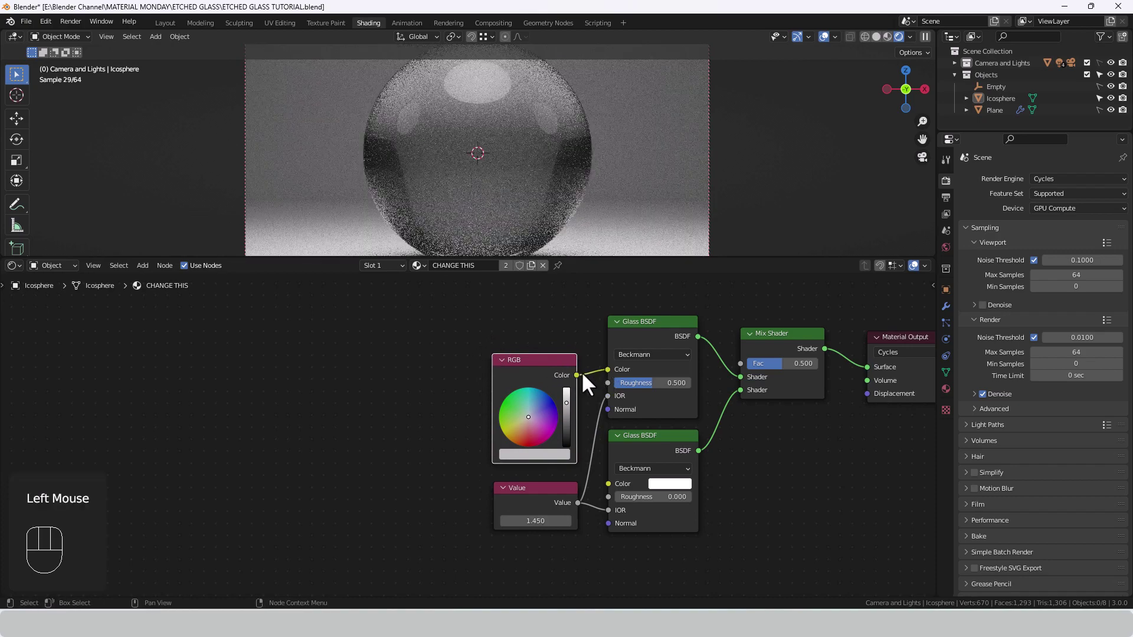
drag(585, 385, 619, 497)
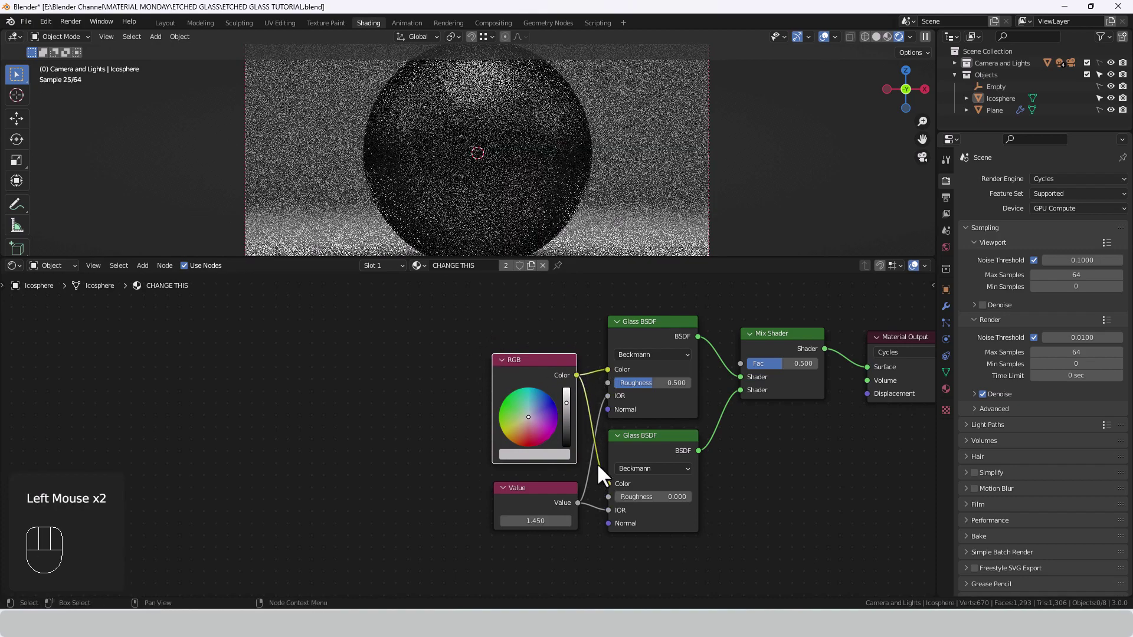
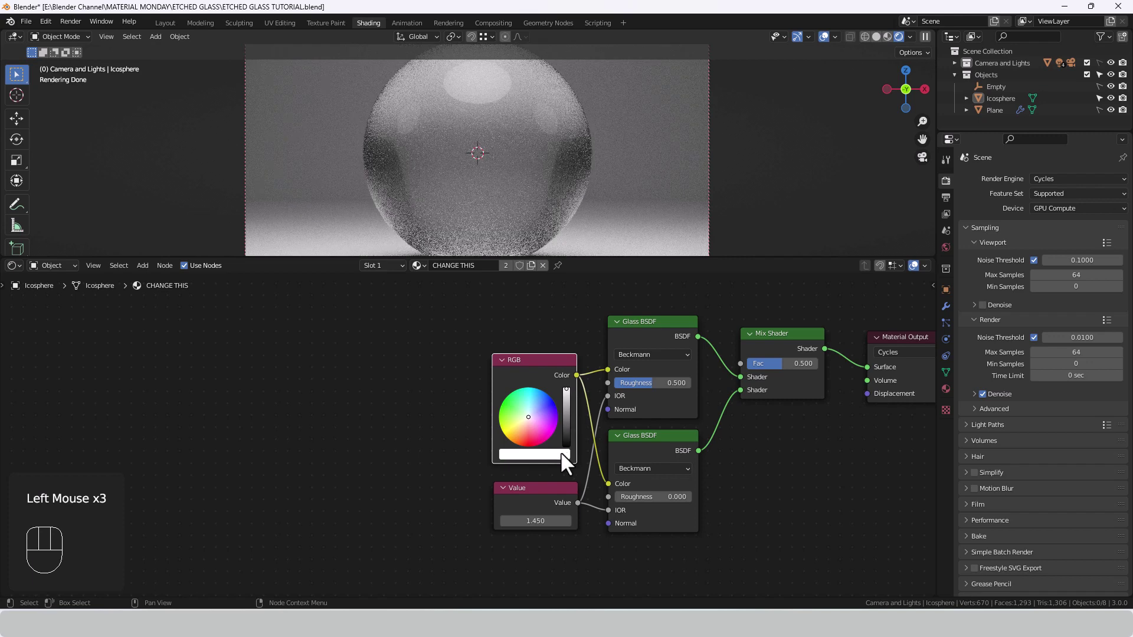
Set both Glass BSDF distributions to GGX
click(568, 464)
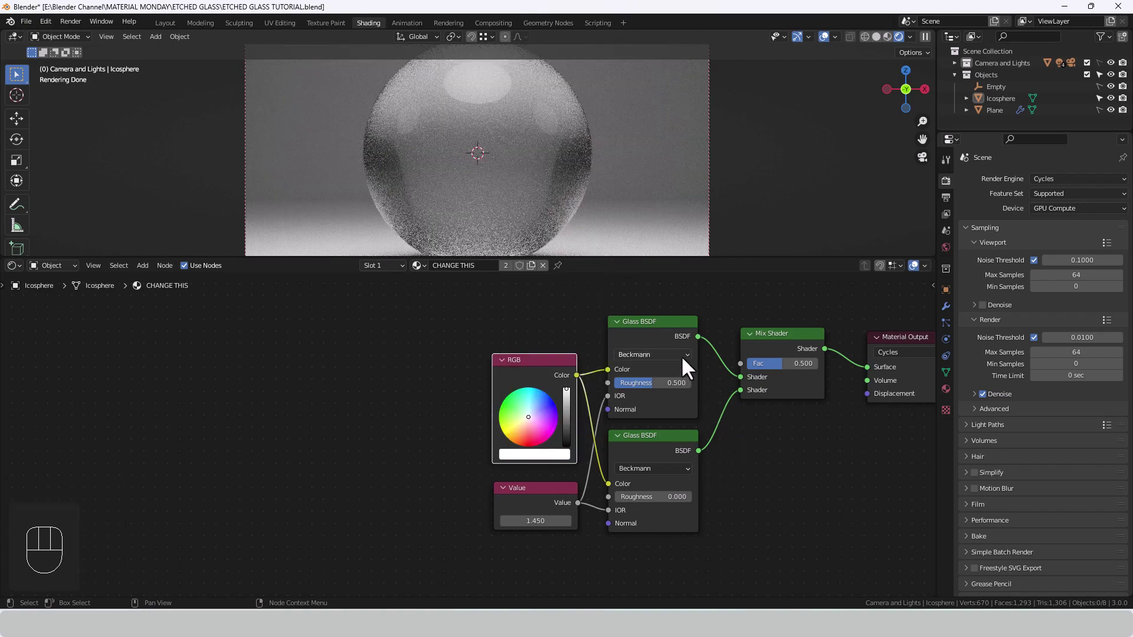
drag(691, 364, 687, 405)
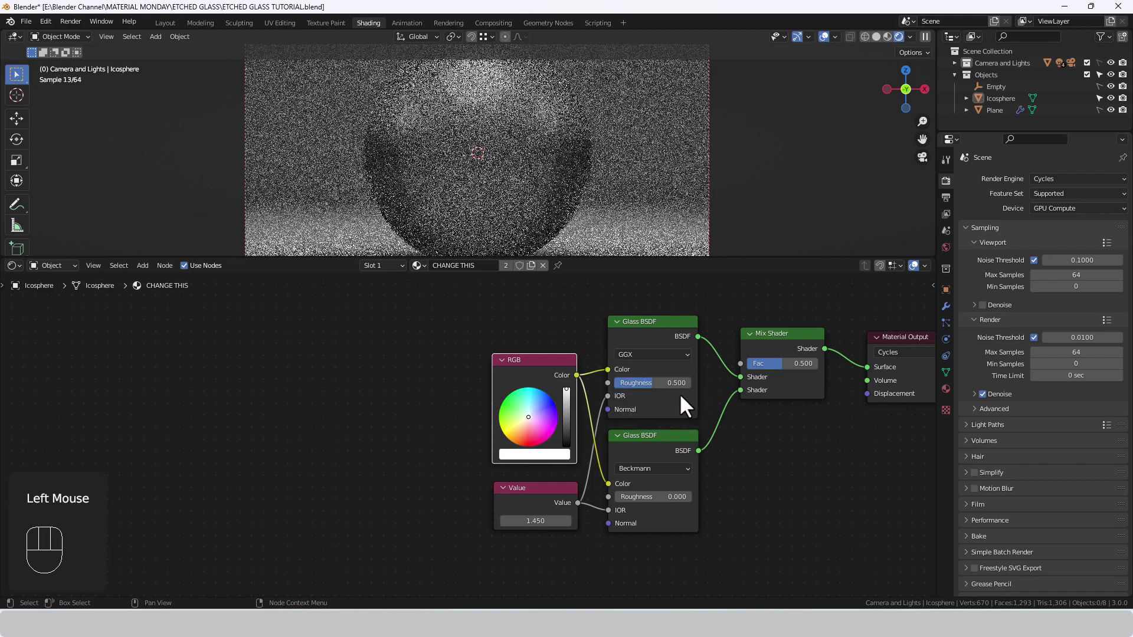
drag(689, 482, 674, 516)
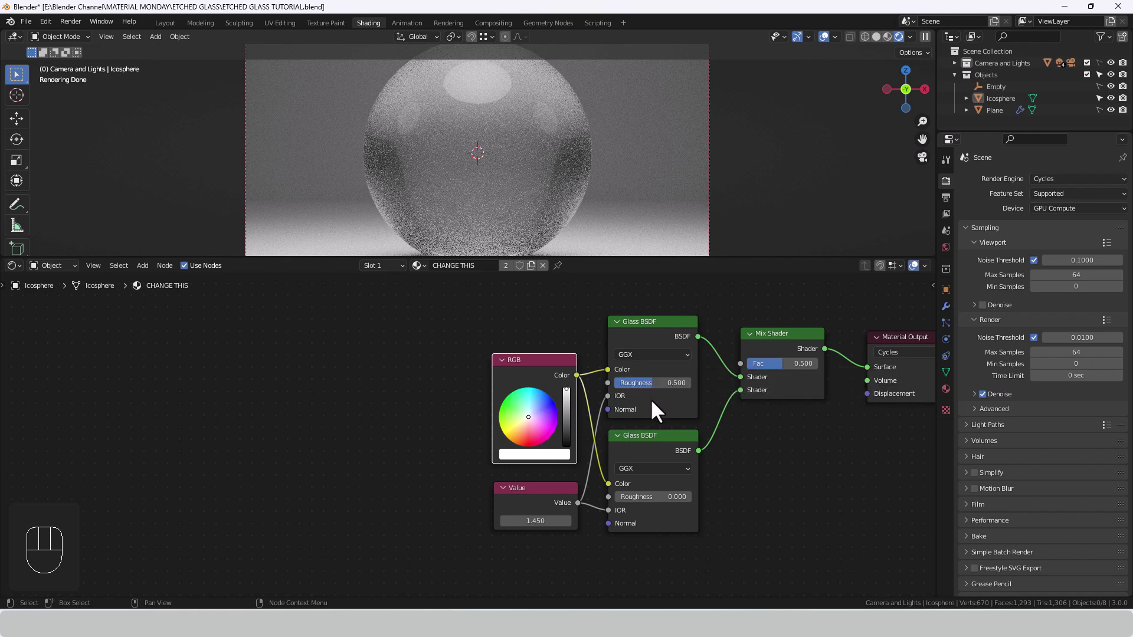
scroll(down, 3)
Select the RGB, Value and both Glass BSDF nodes and wrap them in a frame
scroll(down, 3)
scroll(down, 3)
scroll(down, 3)
drag(691, 450, 719, 455)
drag(514, 328, 618, 538)
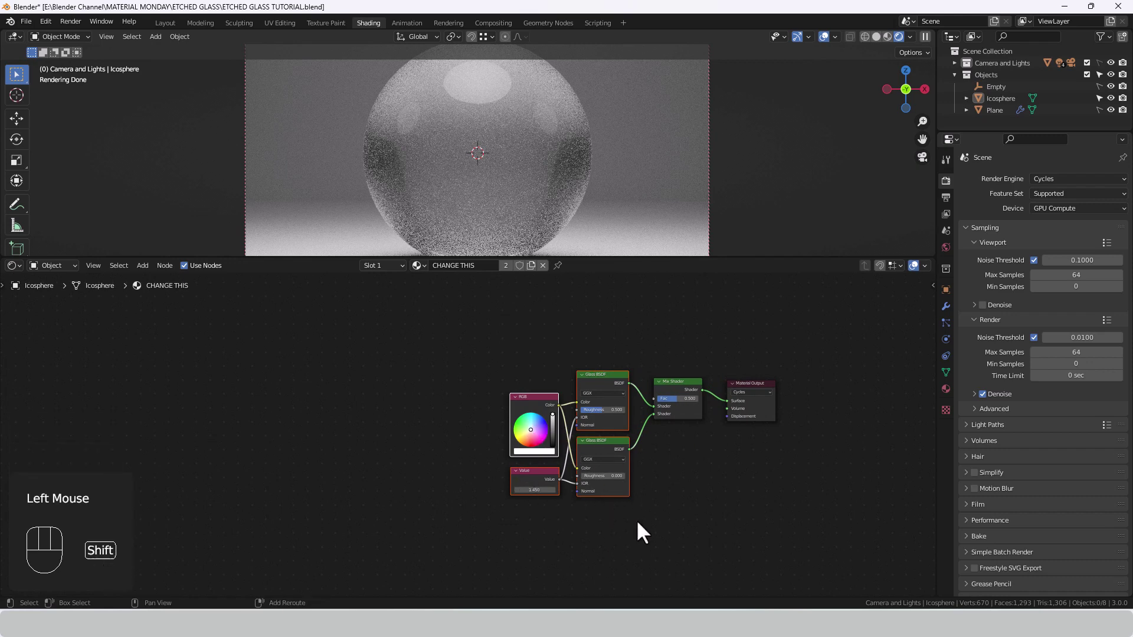
key(shift+w)
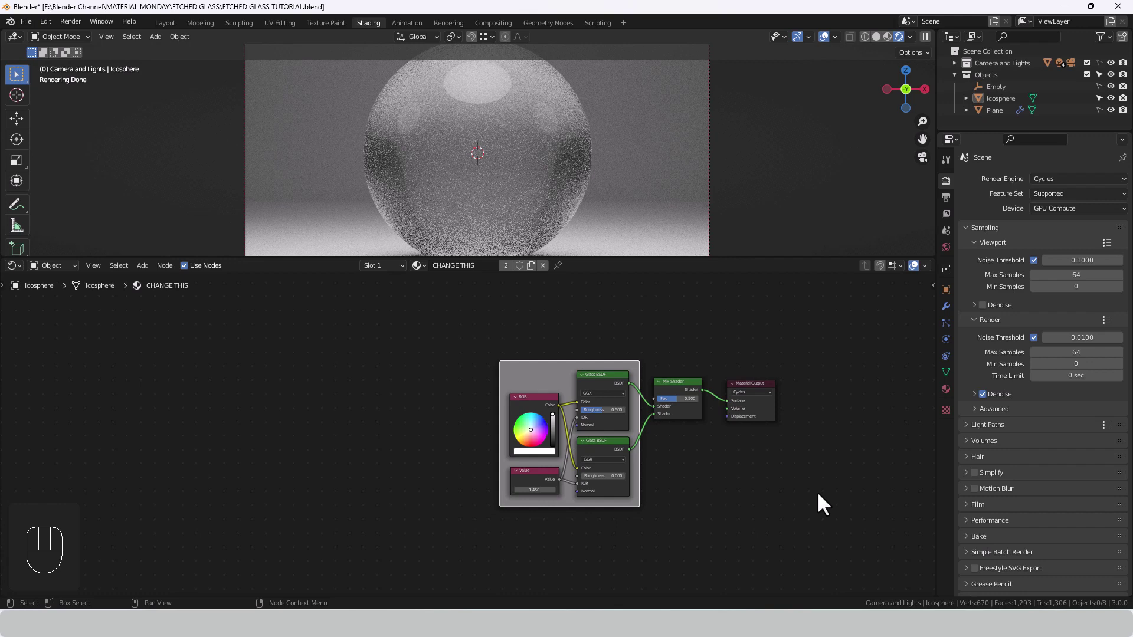
Label the frame GLASS CONTROLS and turn off its custom colour
key(n)
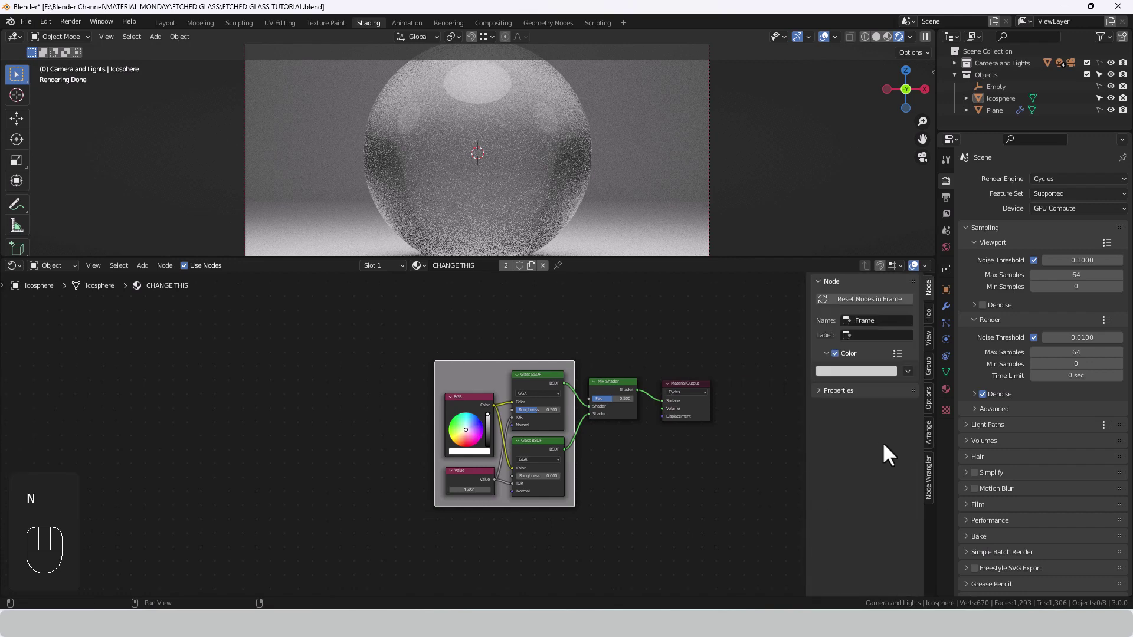
drag(878, 344, 899, 366)
key(BackSpace)
key(BackSpace)
key(s)
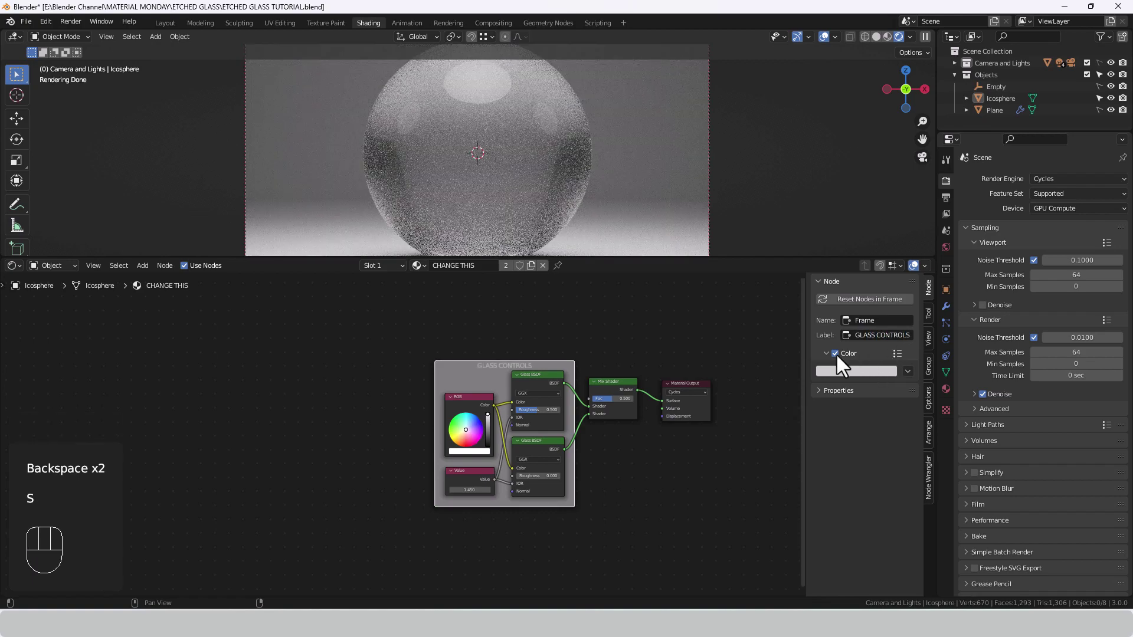
click(843, 366)
Hide the node sidebar and recentre the view on the framed node tree
scroll(up, 3)
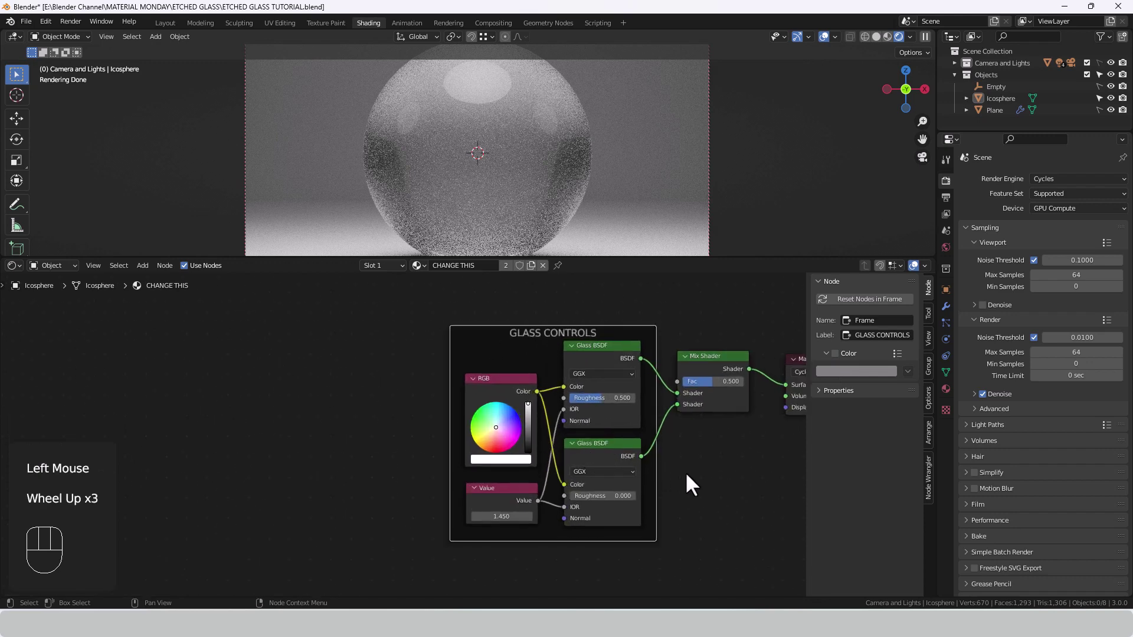
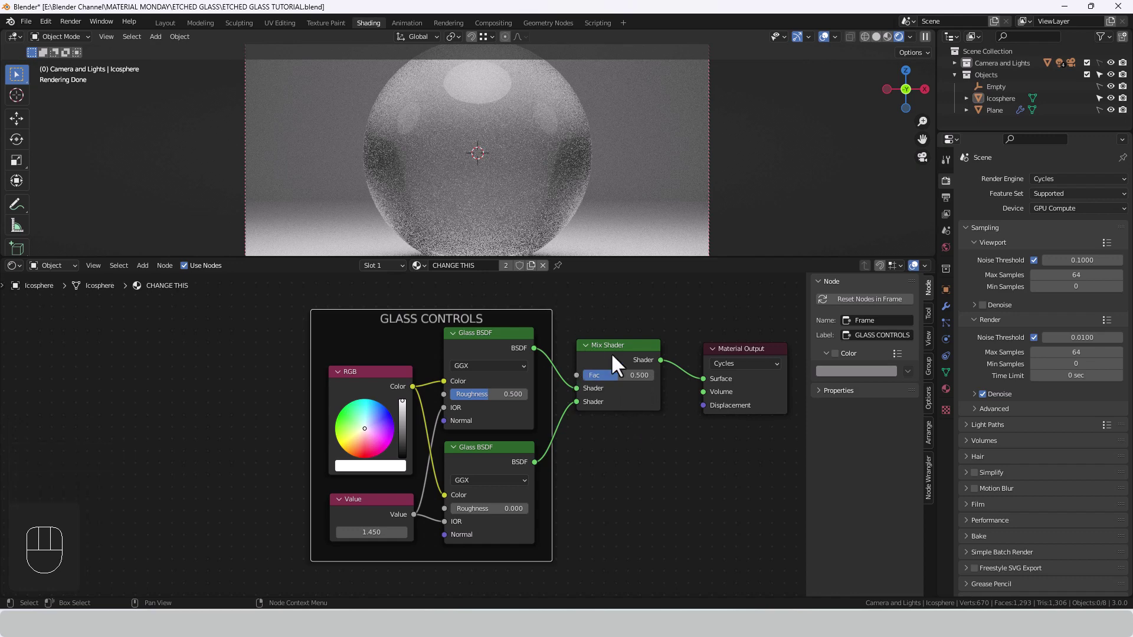
click(615, 328)
drag(647, 406, 710, 408)
key(n)
scroll(down, 3)
scroll(down, 3)
middle_click(761, 447)
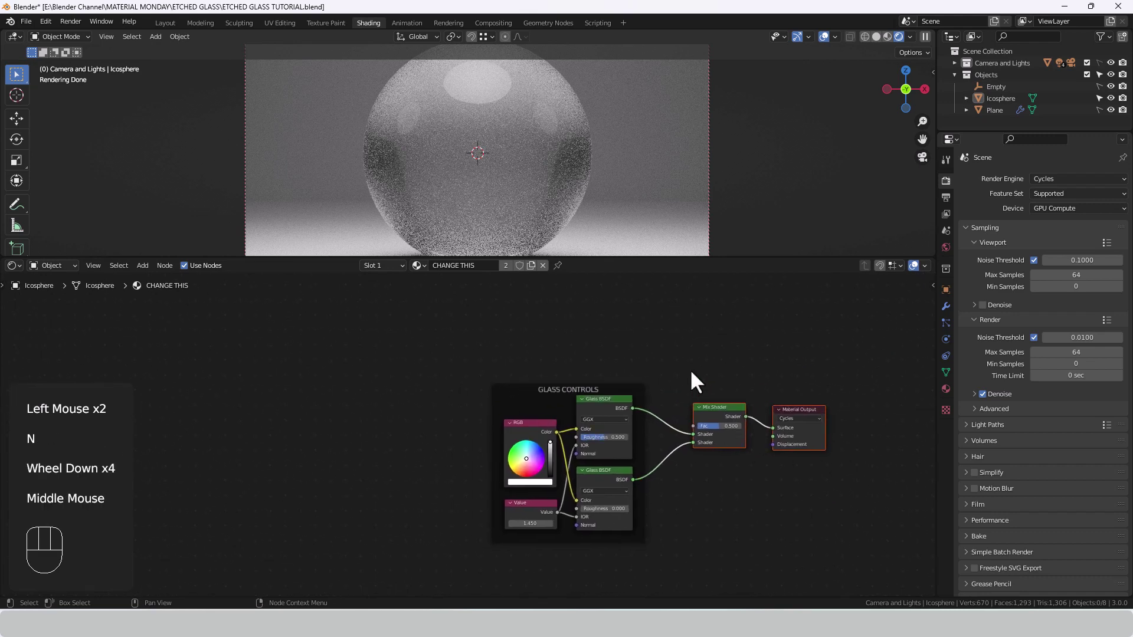
Shift the node tree right and add a Texture Coordinate node on the left
drag(695, 368, 732, 372)
click(374, 388)
drag(432, 380, 468, 388)
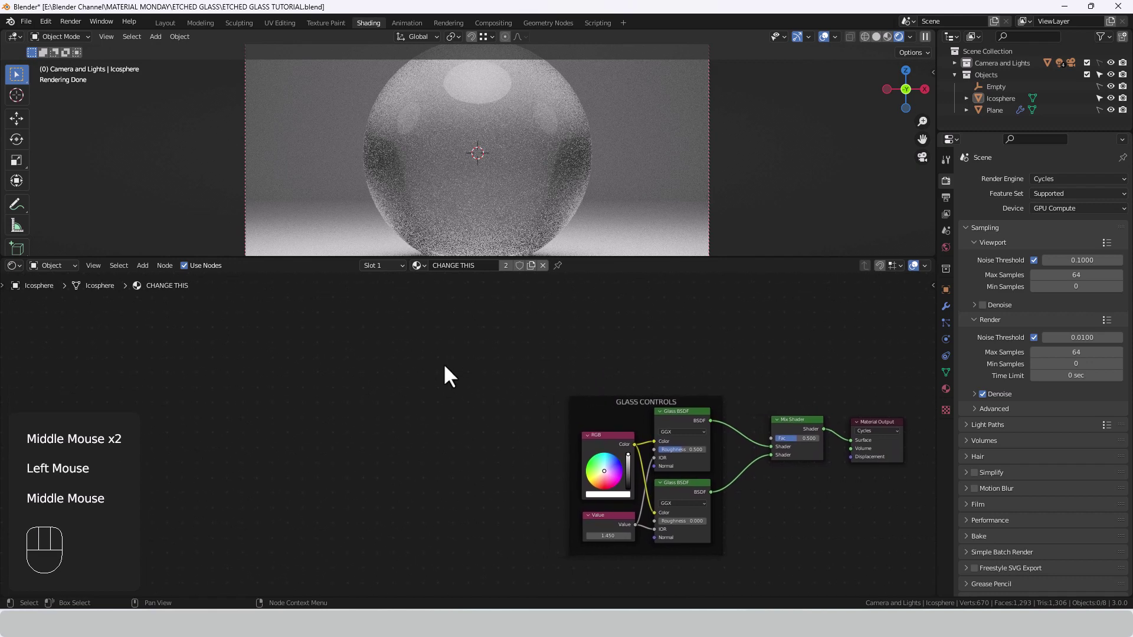
middle_click(453, 375)
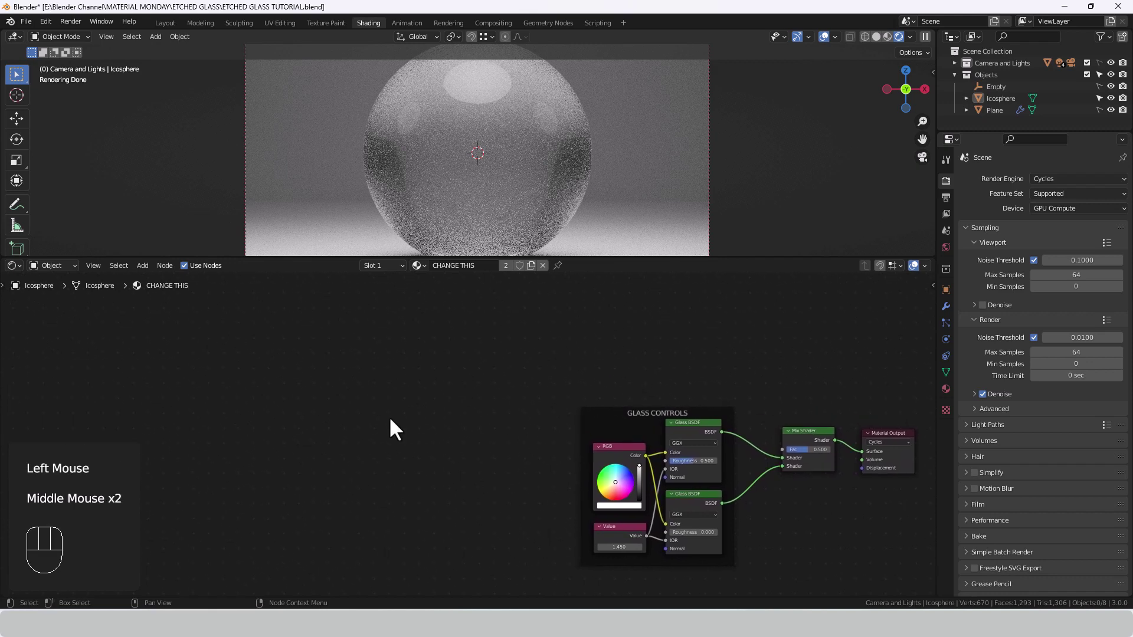
key(shift+a)
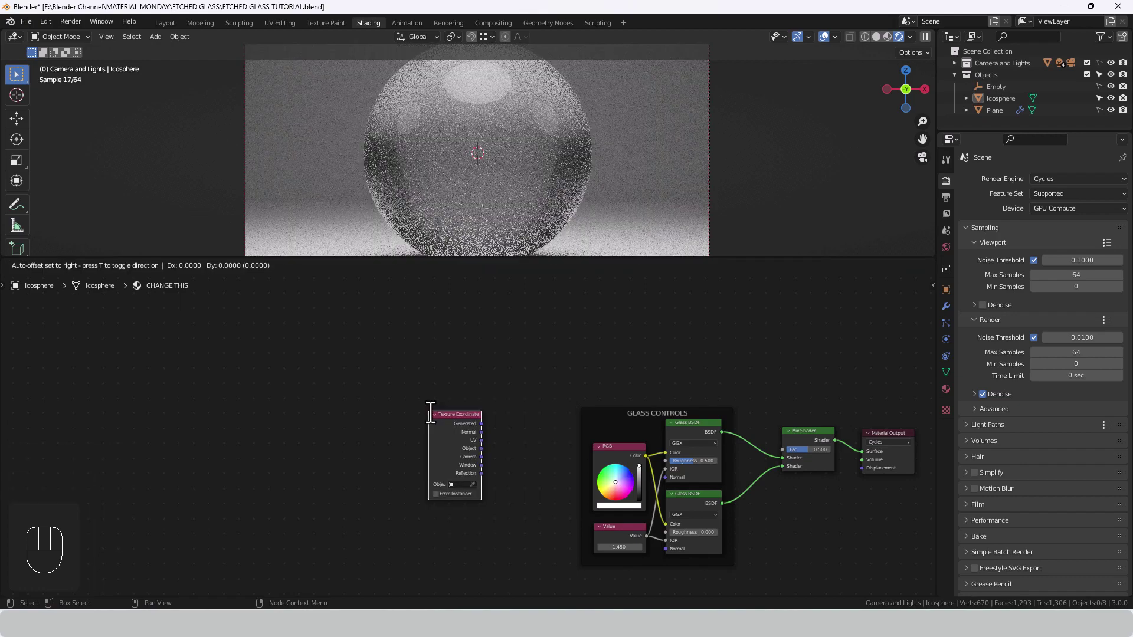
click(450, 423)
Add a Mapping node beside it and connect the Object output to its Vector input
key(shift+a)
key(p)
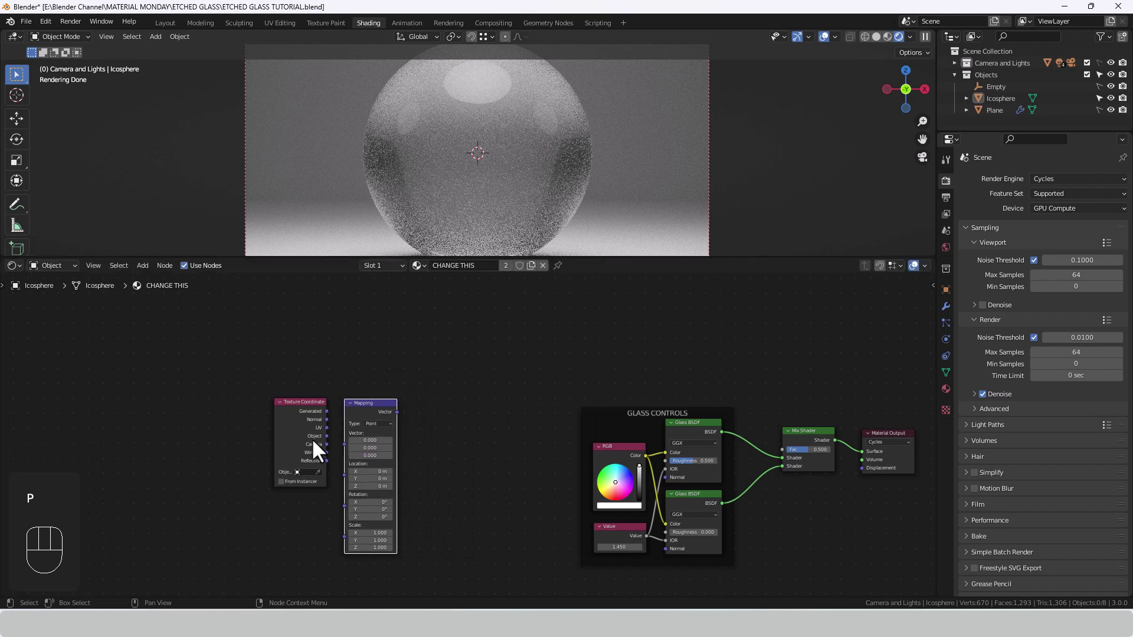
drag(333, 446, 353, 453)
drag(372, 413, 395, 423)
Select the Texture Coordinate and Mapping nodes and wrap them in a frame
click(444, 441)
drag(265, 377, 436, 558)
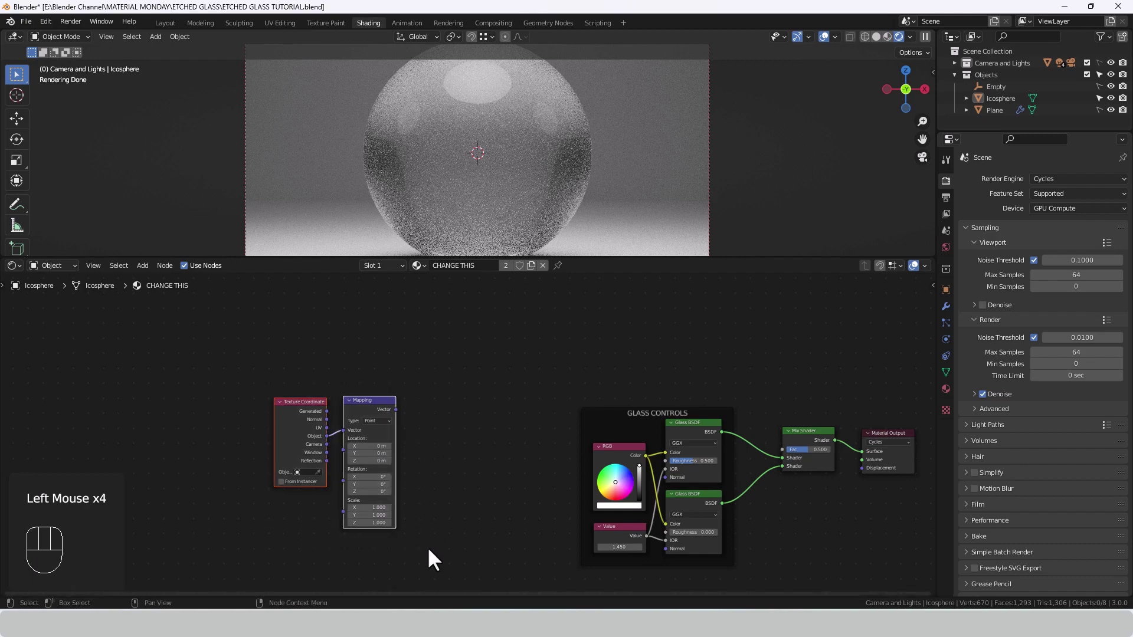
key(shift+w)
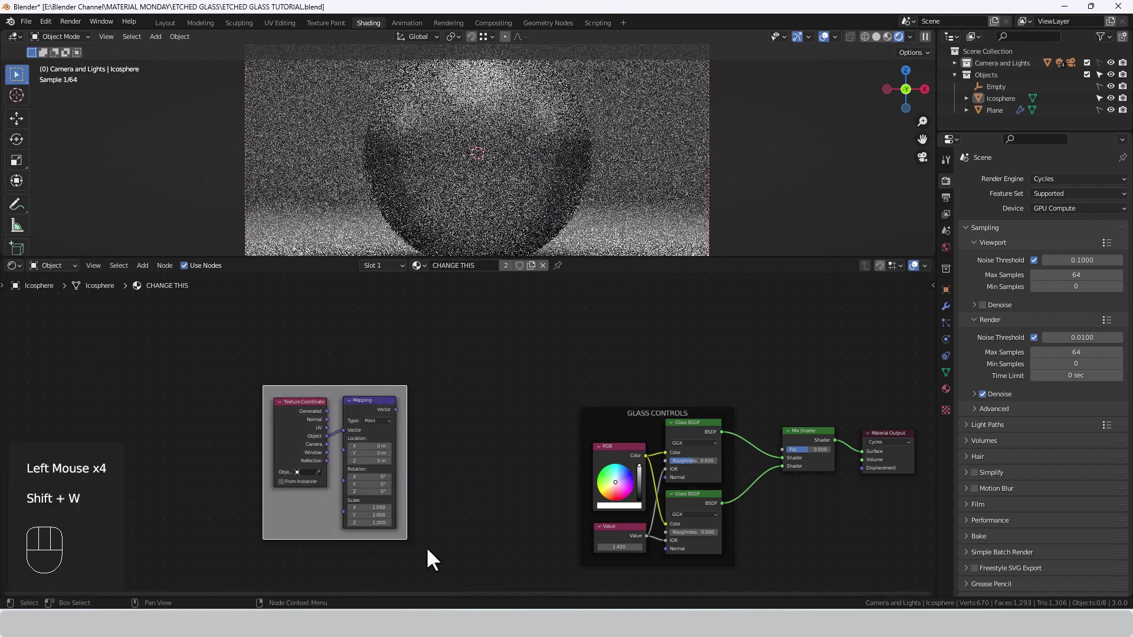
Label the frame TEXTURE COORDINATES and move it above the glass controls frame
key(n)
drag(884, 344, 880, 347)
key(o)
click(843, 362)
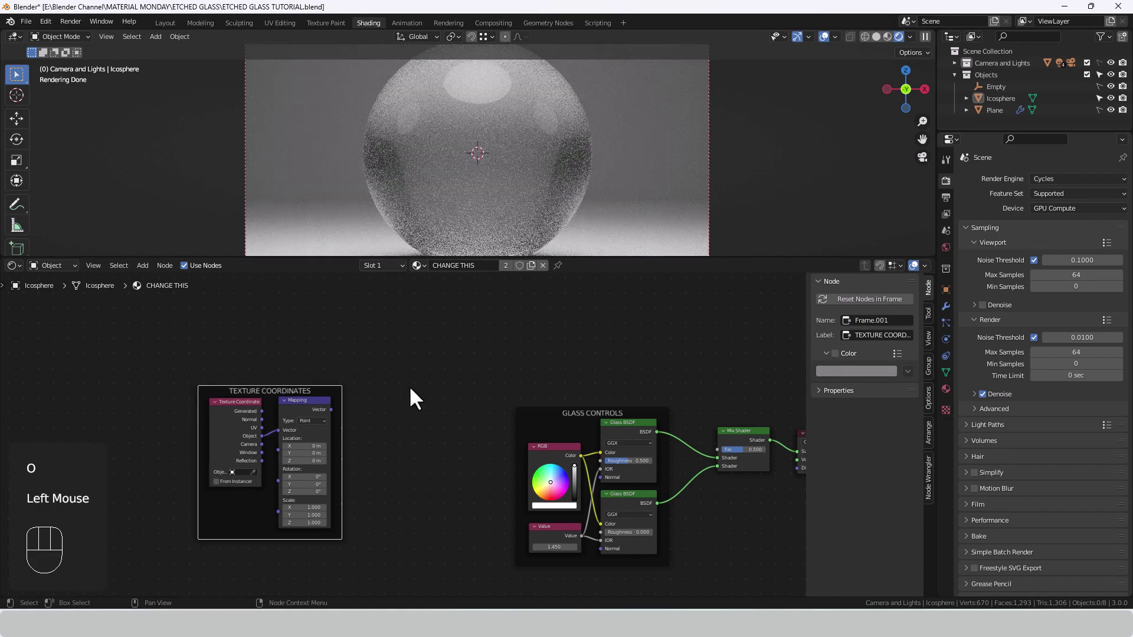
middle_click(392, 436)
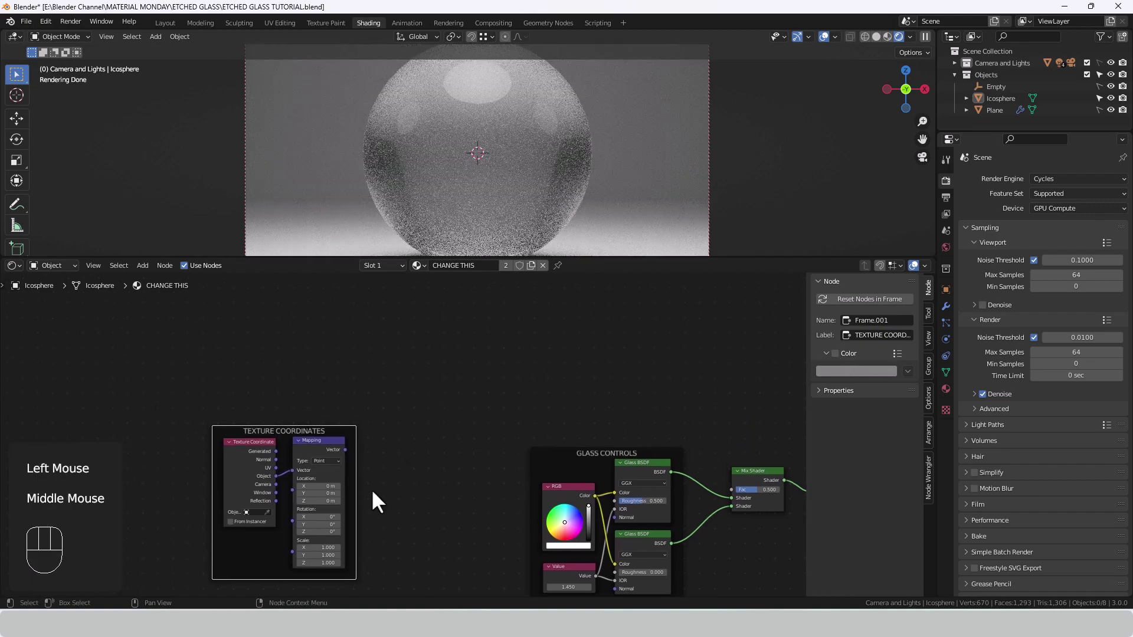
drag(361, 503, 569, 278)
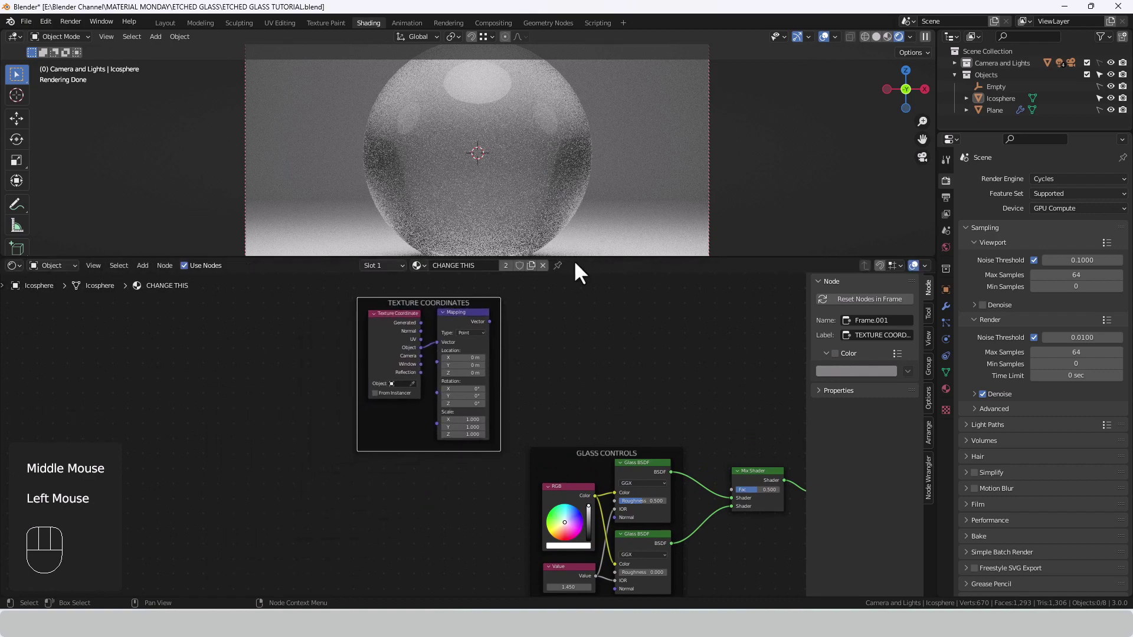
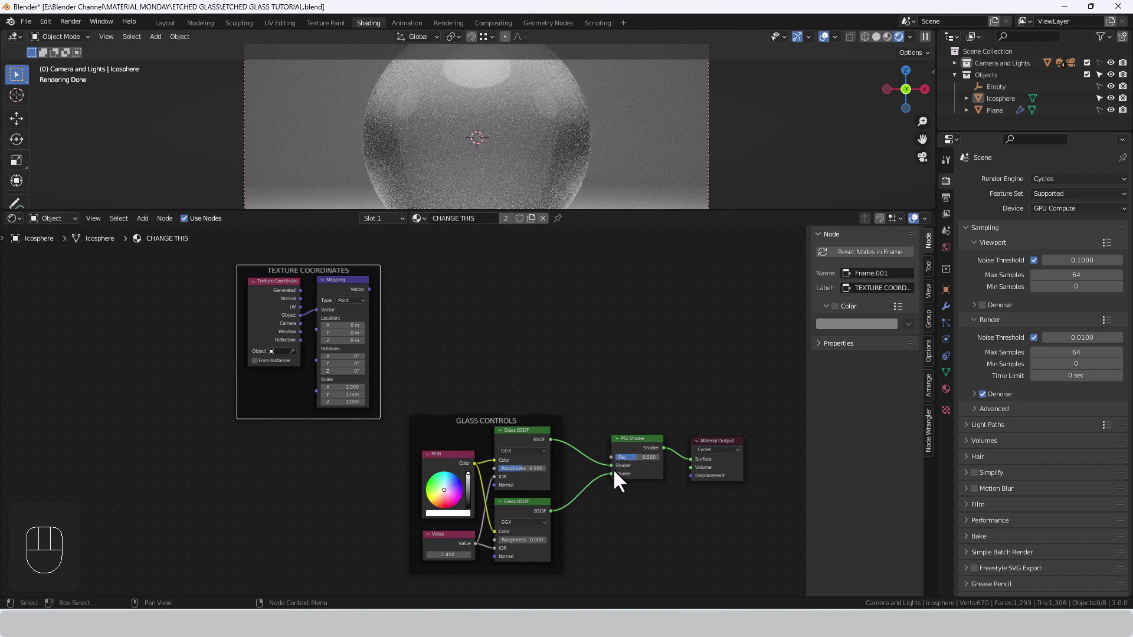
drag(637, 466, 621, 468)
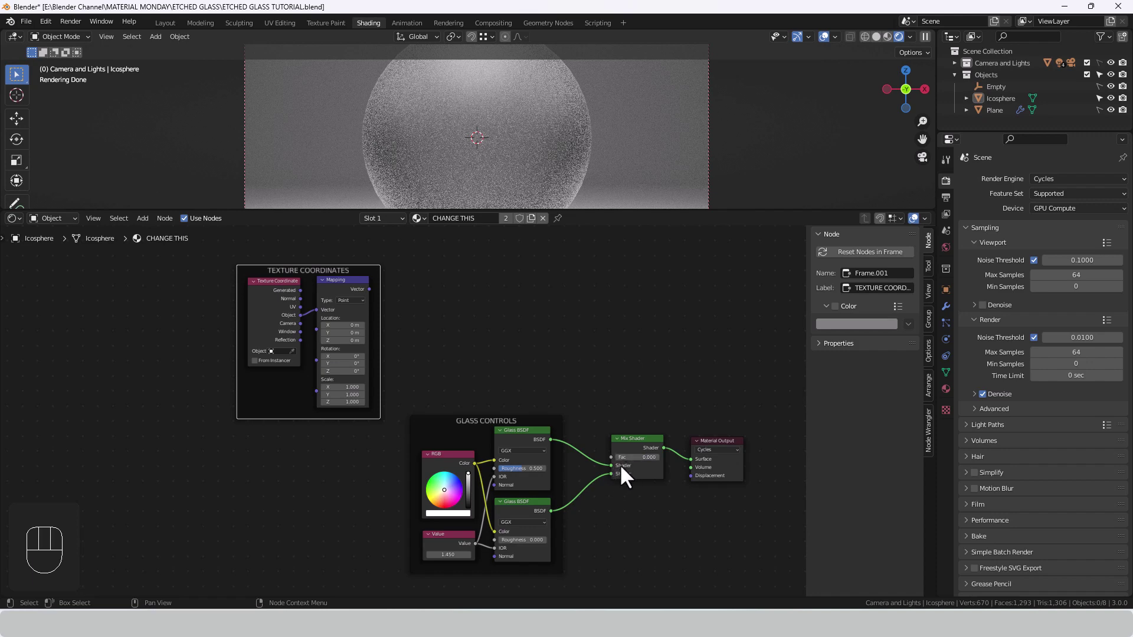
drag(636, 469, 666, 466)
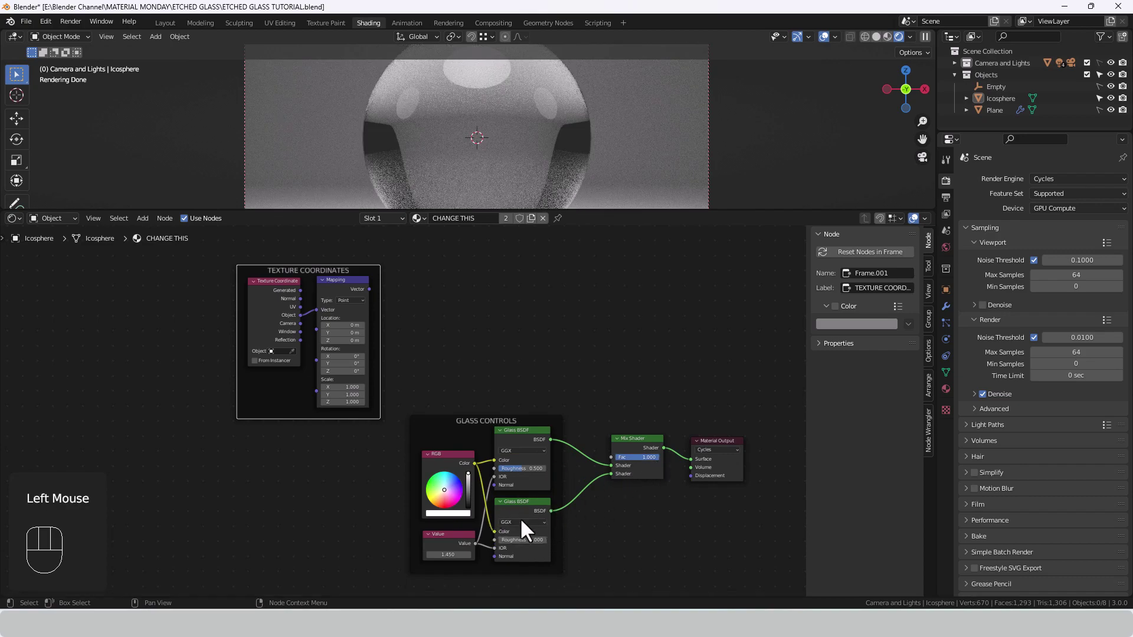
drag(646, 467, 692, 483)
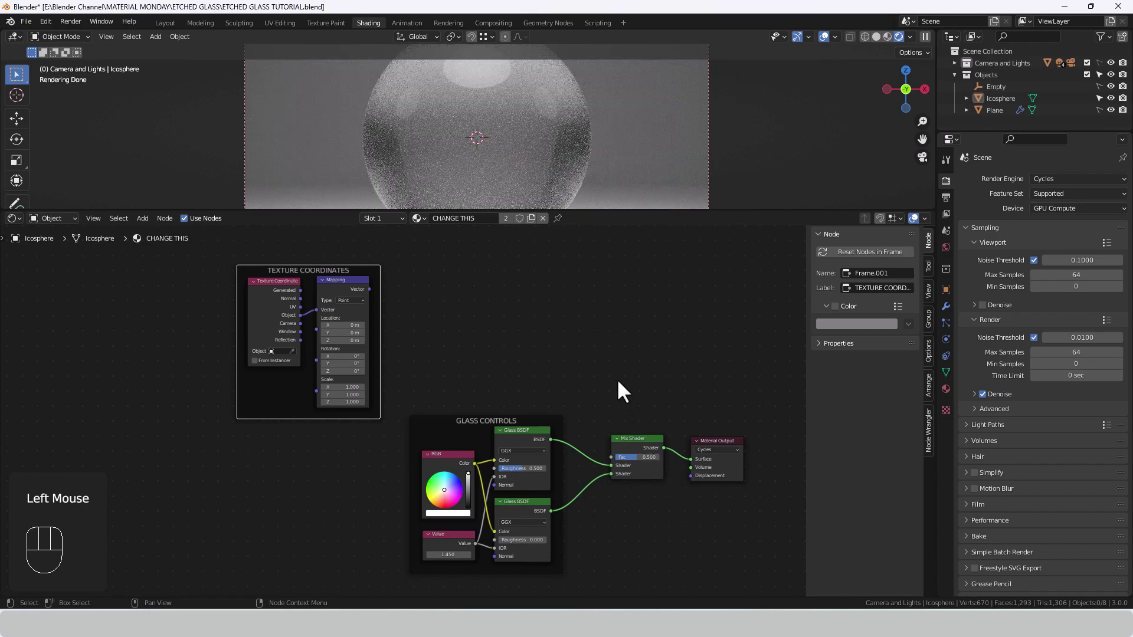
Add Wave Texture and ColorRamp nodes and frame them as an uncoloured TEXTURE CONTROLS frame
middle_click(620, 367)
click(556, 321)
key(shift+a)
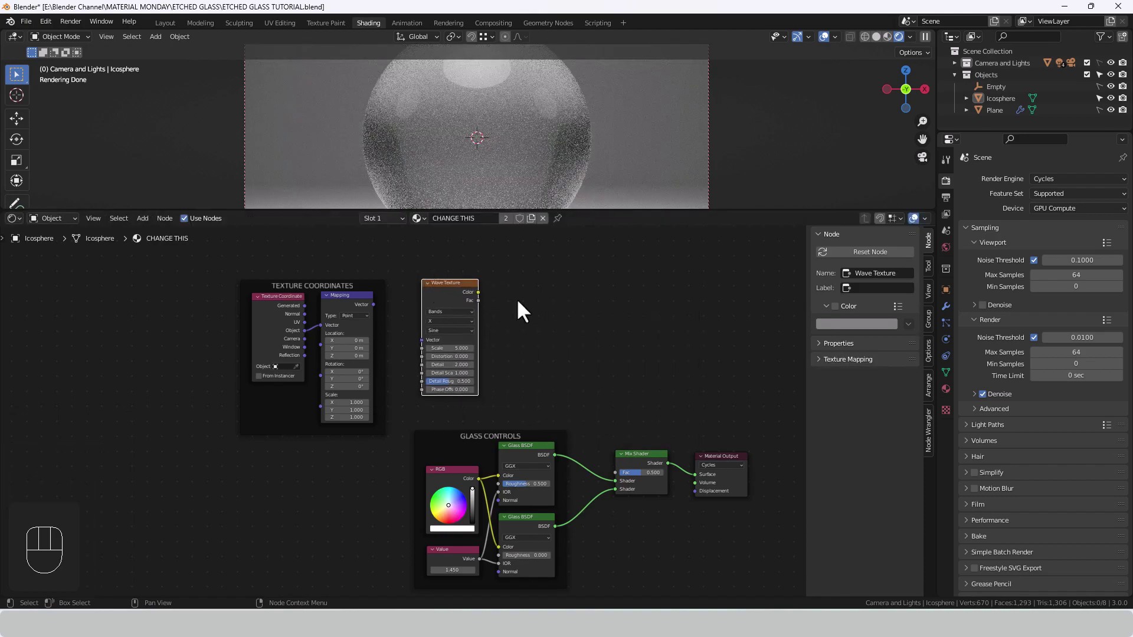
key(shift+a)
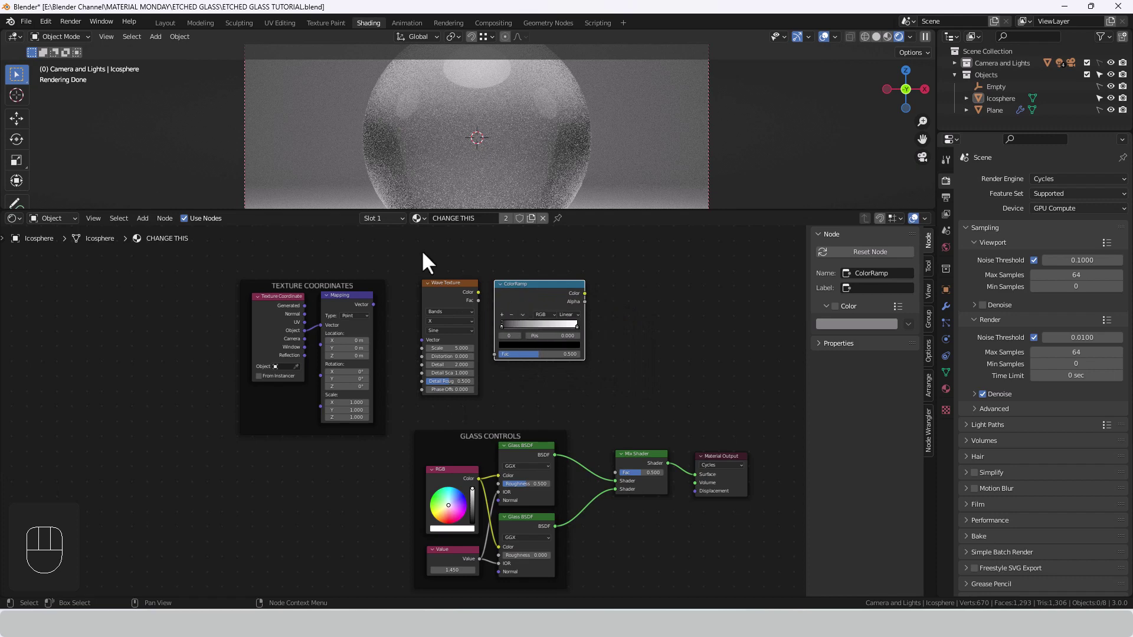
click(429, 263)
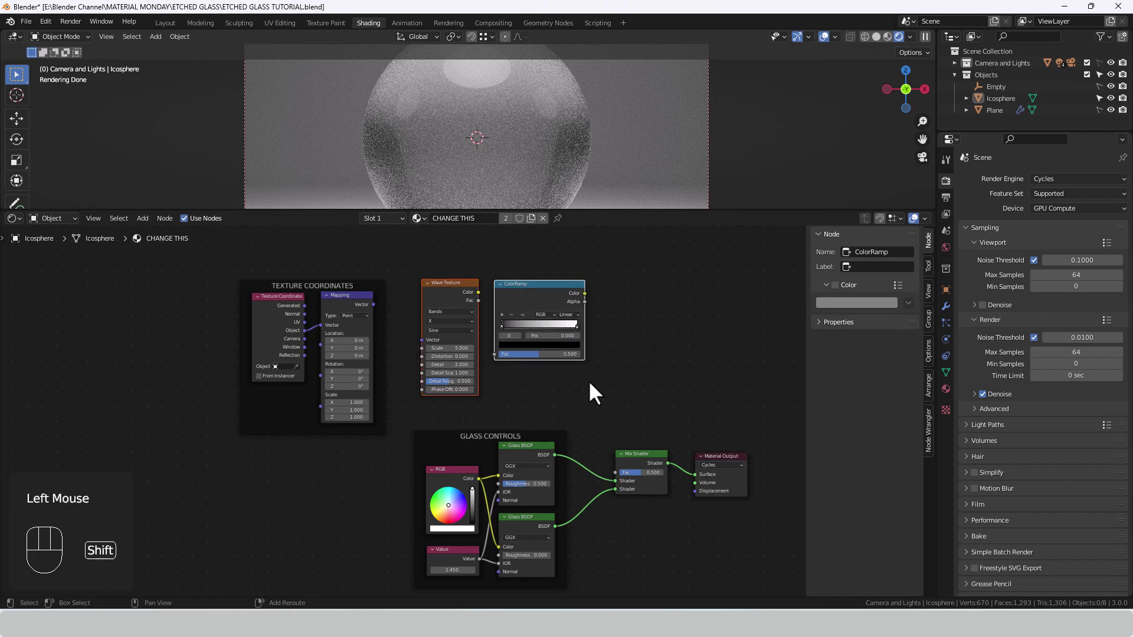
key(shift+w)
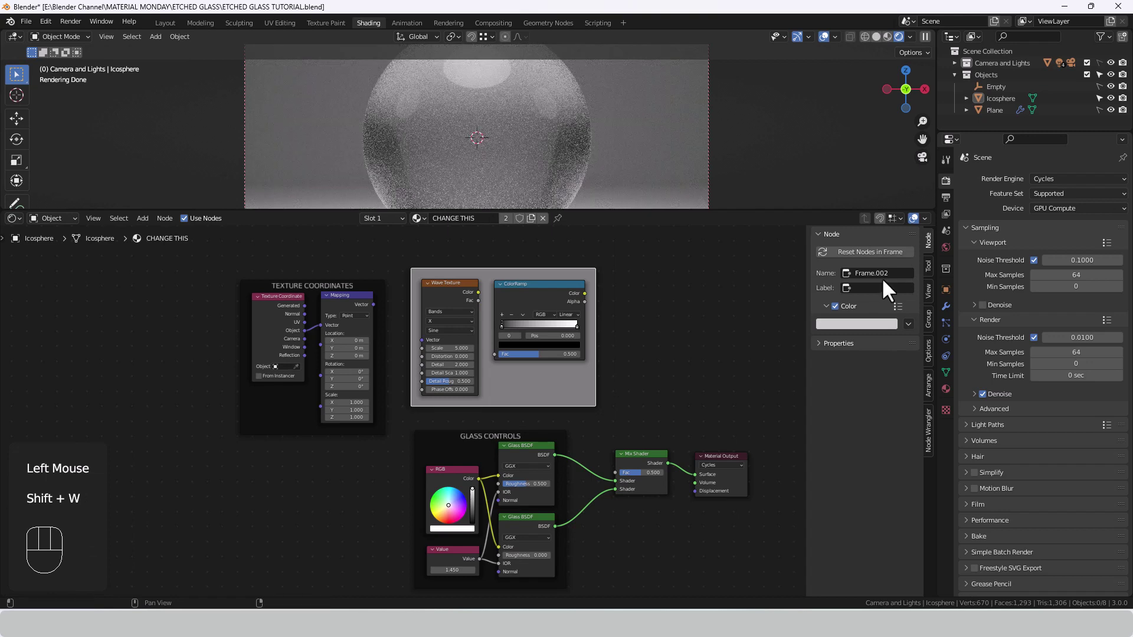
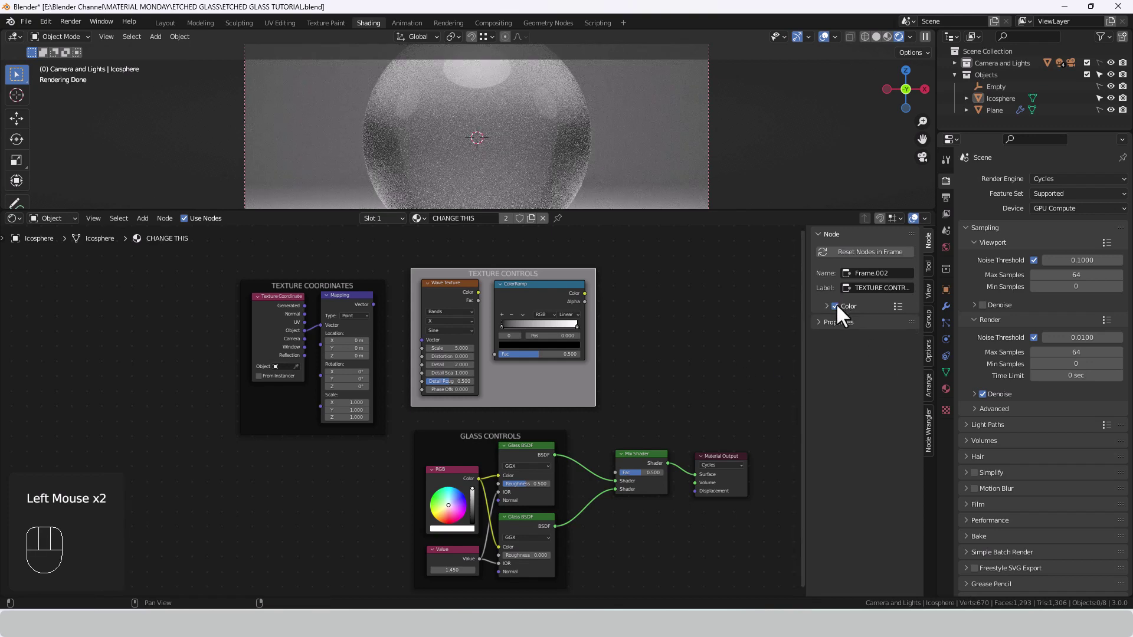
click(842, 315)
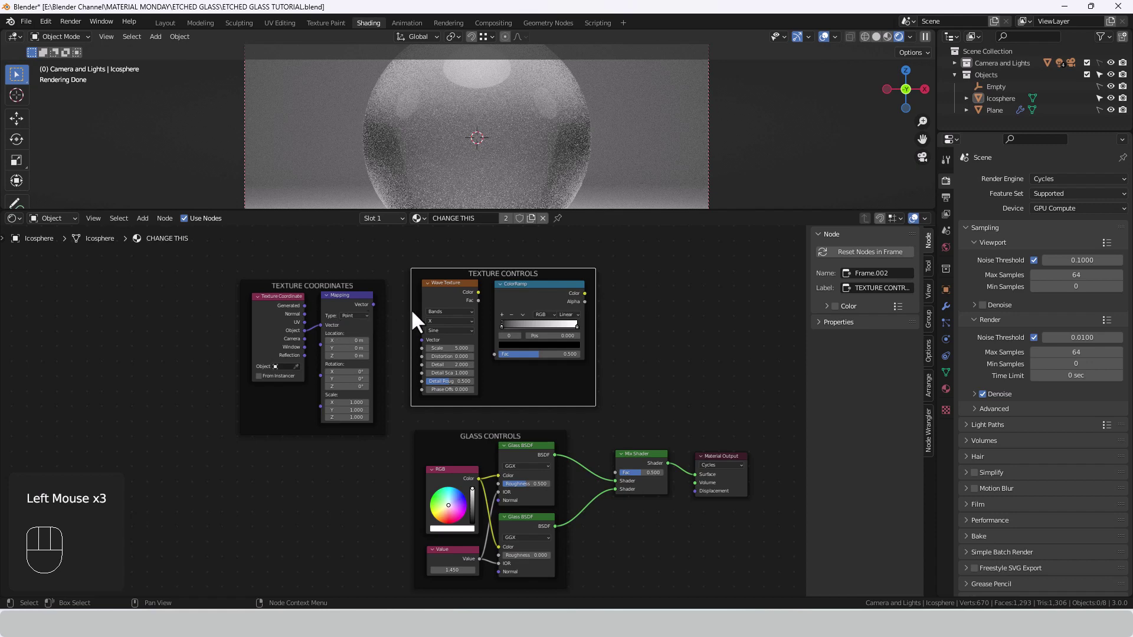
Link Mapping into the Wave Texture vector and its colour into the ColorRamp factor, adjusting a wave setting
drag(381, 315, 425, 347)
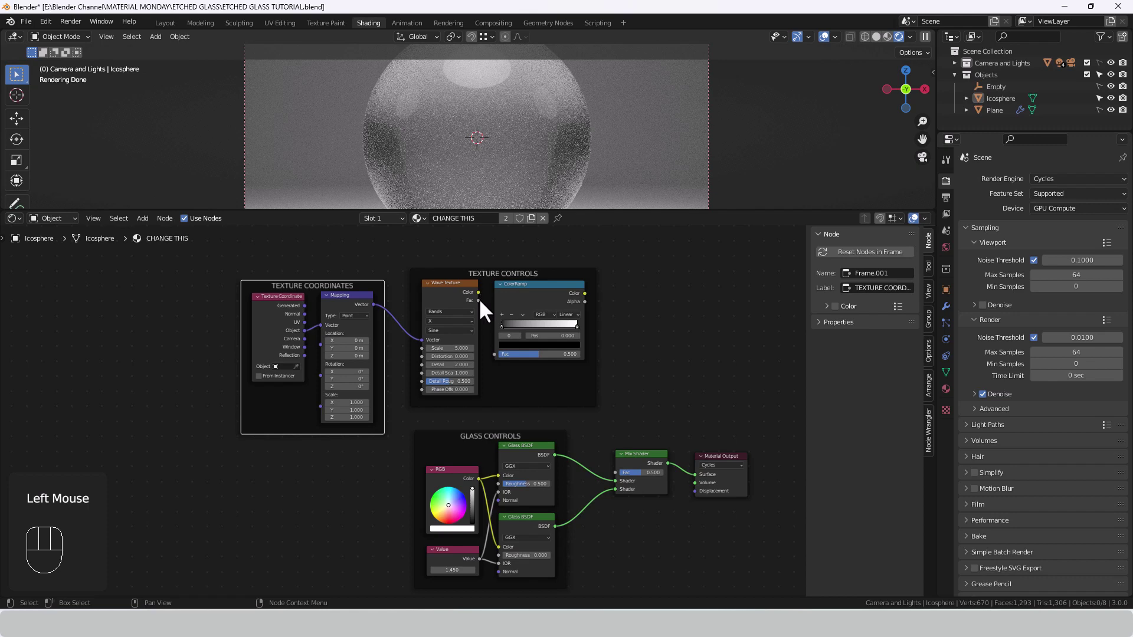
drag(485, 311, 505, 362)
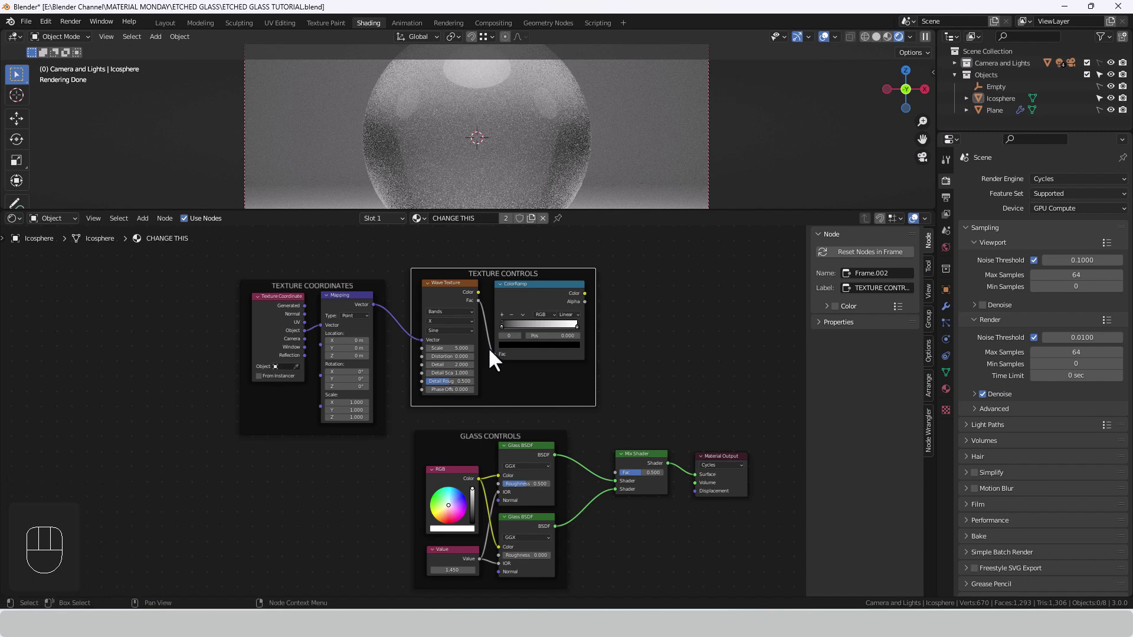
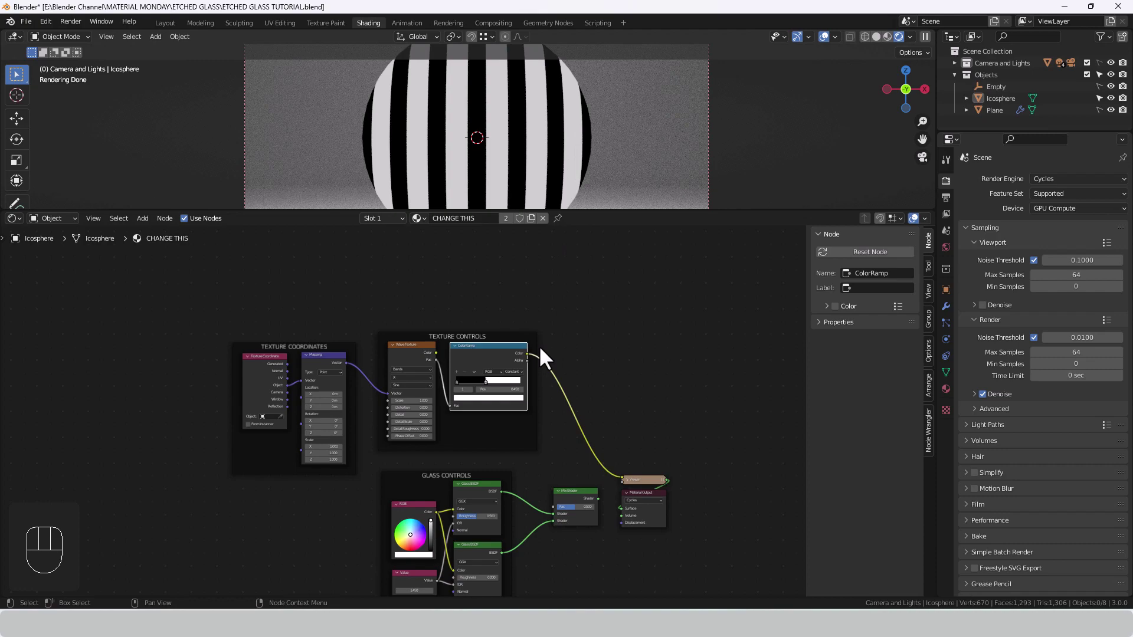
drag(492, 390, 480, 395)
key(ctrl+z)
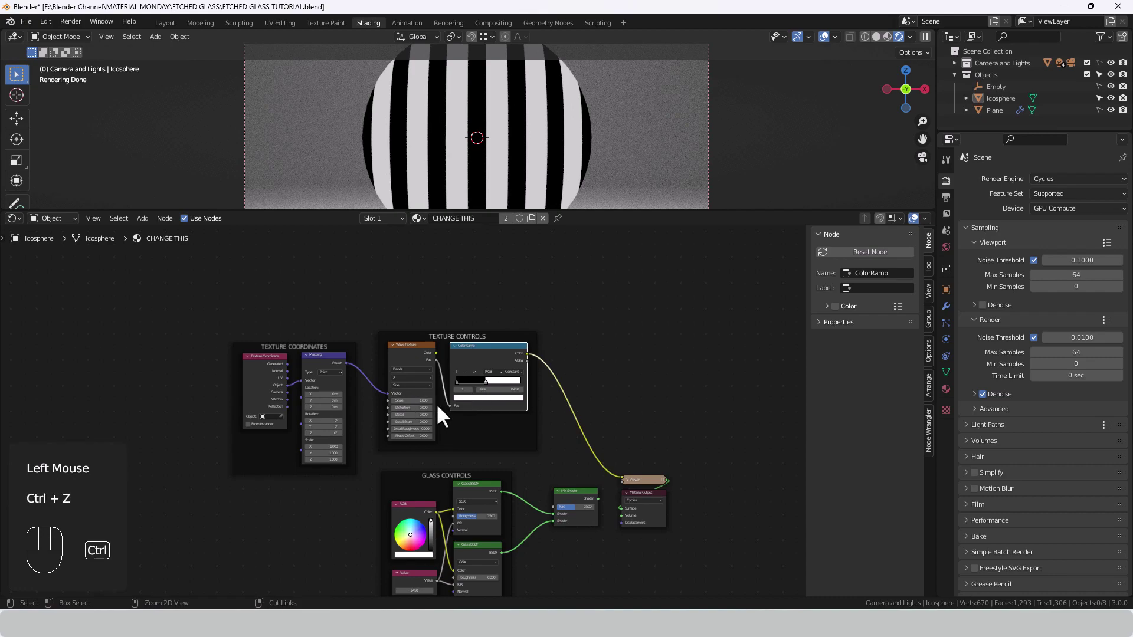
key(ctrl+z)
key(ctrl+shift+z)
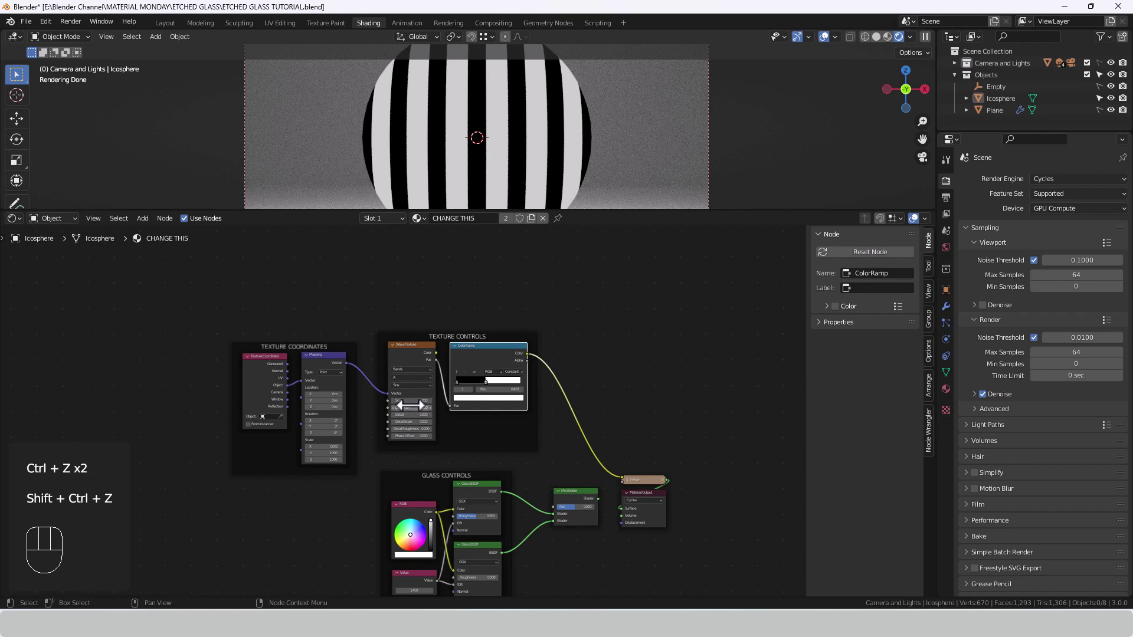
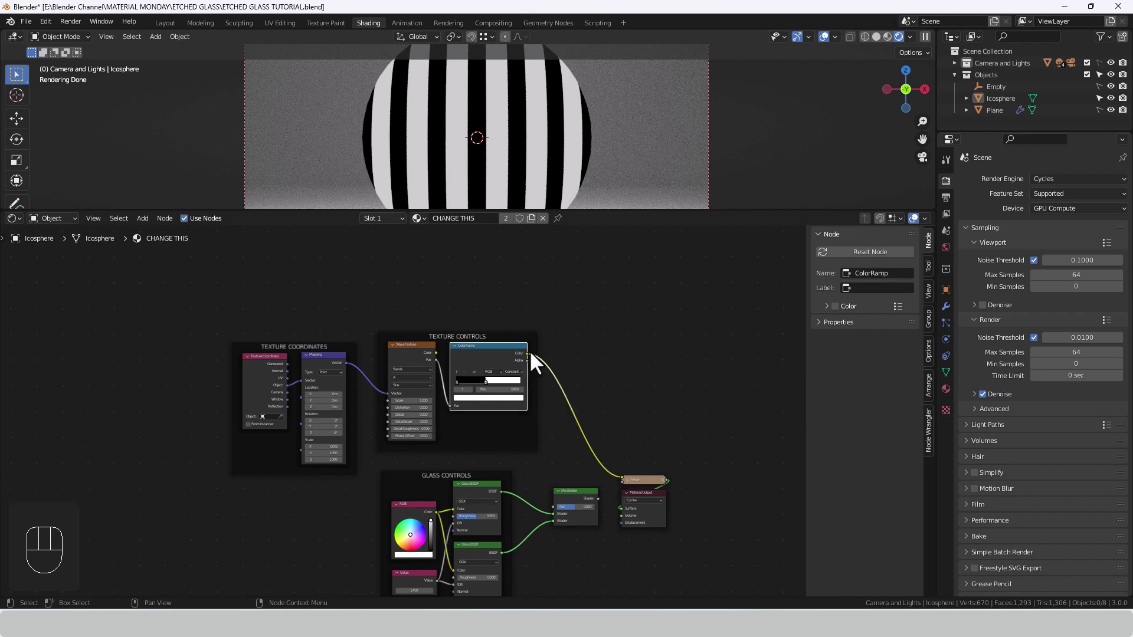
Reconnect the ColorRamp colour to the Mix Shader factor and tilt the view to inspect the striped sphere
click(580, 505)
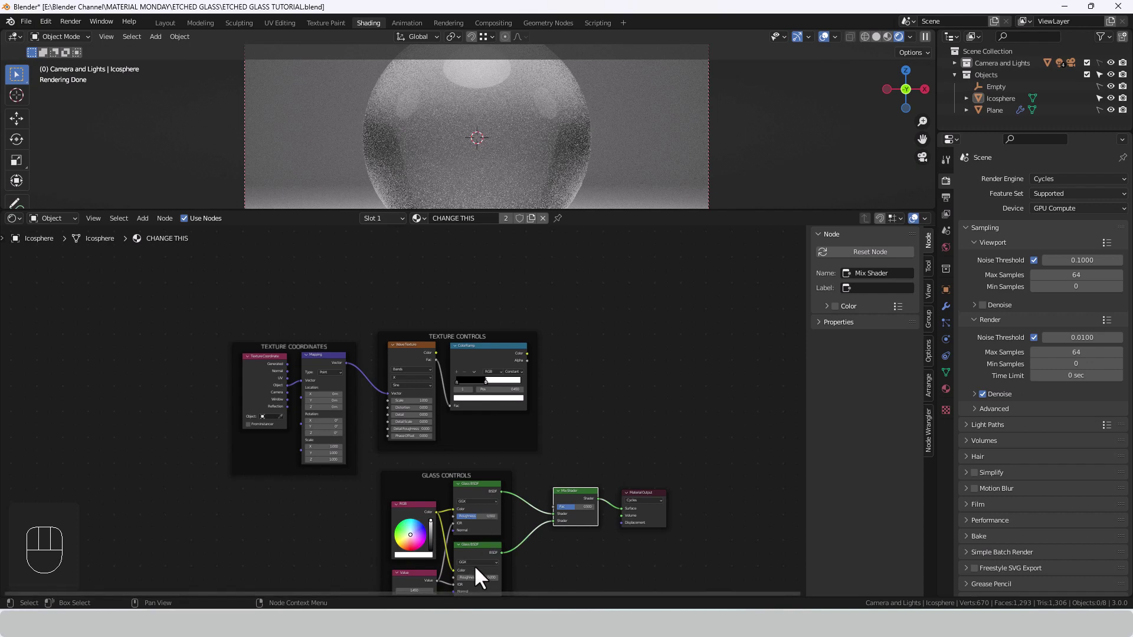
drag(534, 362, 561, 514)
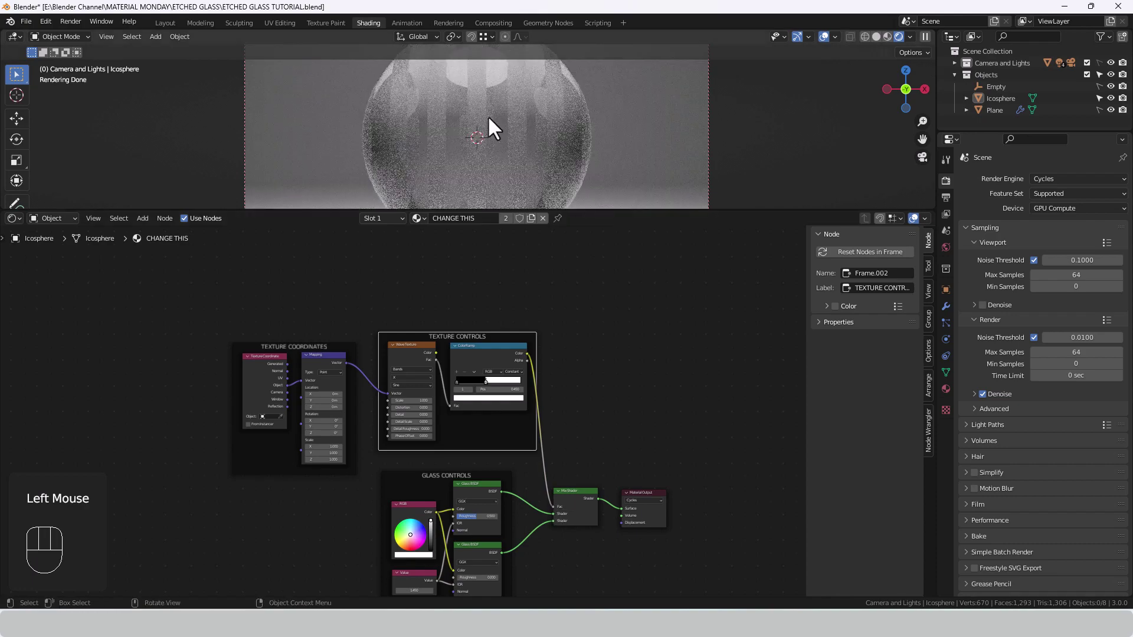
drag(494, 110, 494, 146)
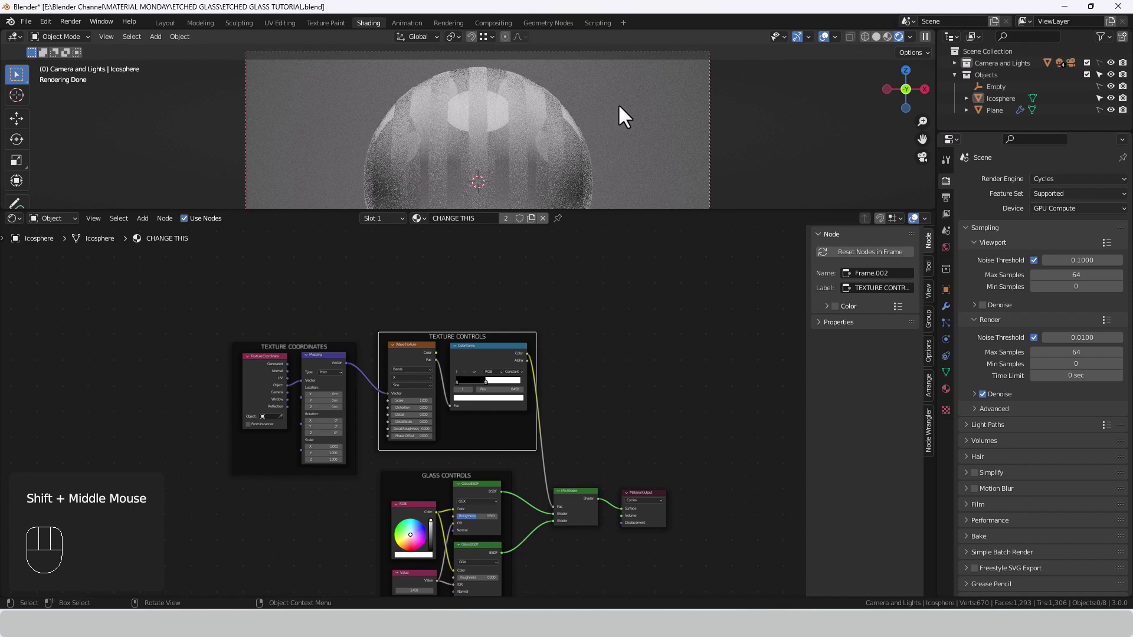
Select the background plane and give it a new material
click(626, 115)
click(1105, 119)
click(693, 125)
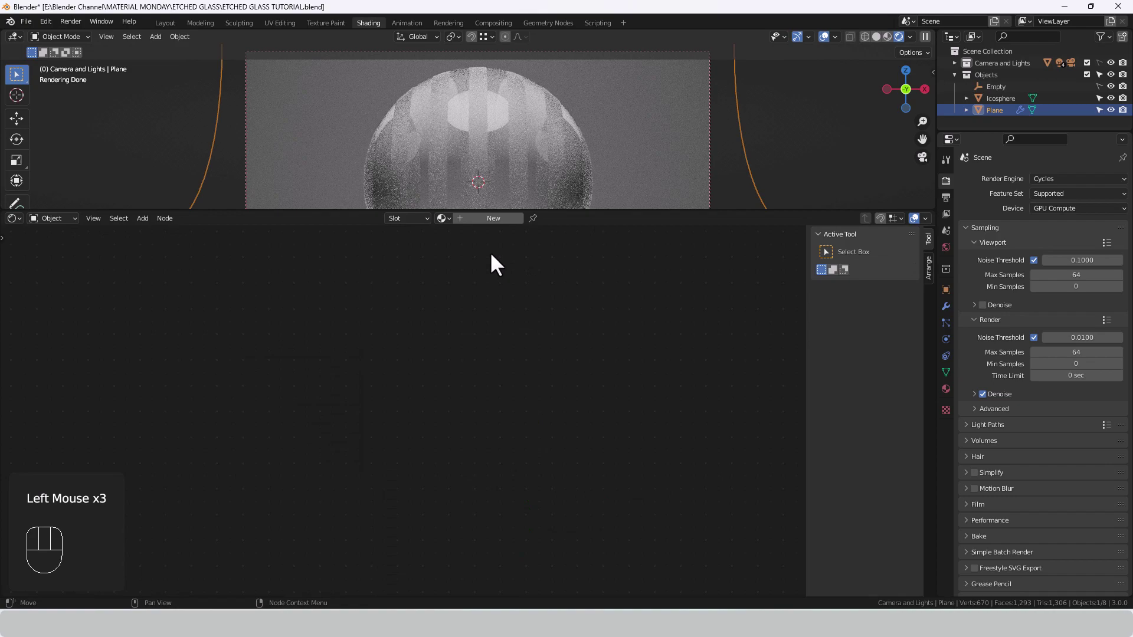
key(a)
key(KP_Decimal)
drag(457, 228, 468, 260)
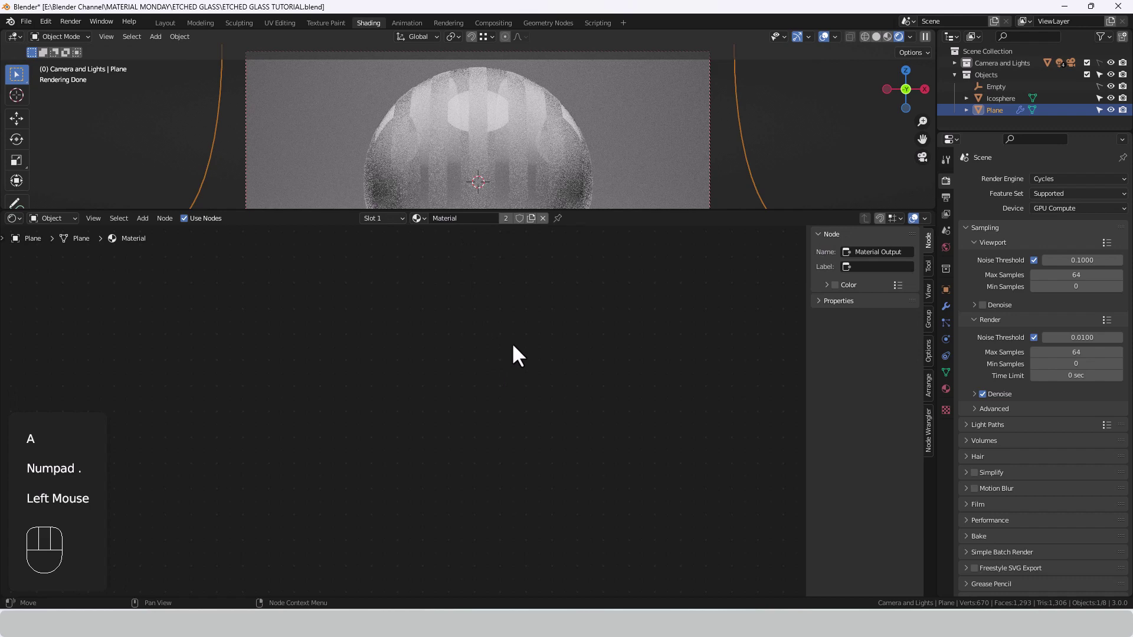
Set the plane's Principled BSDF base colour to light purple
key(a)
key(KP_Decimal)
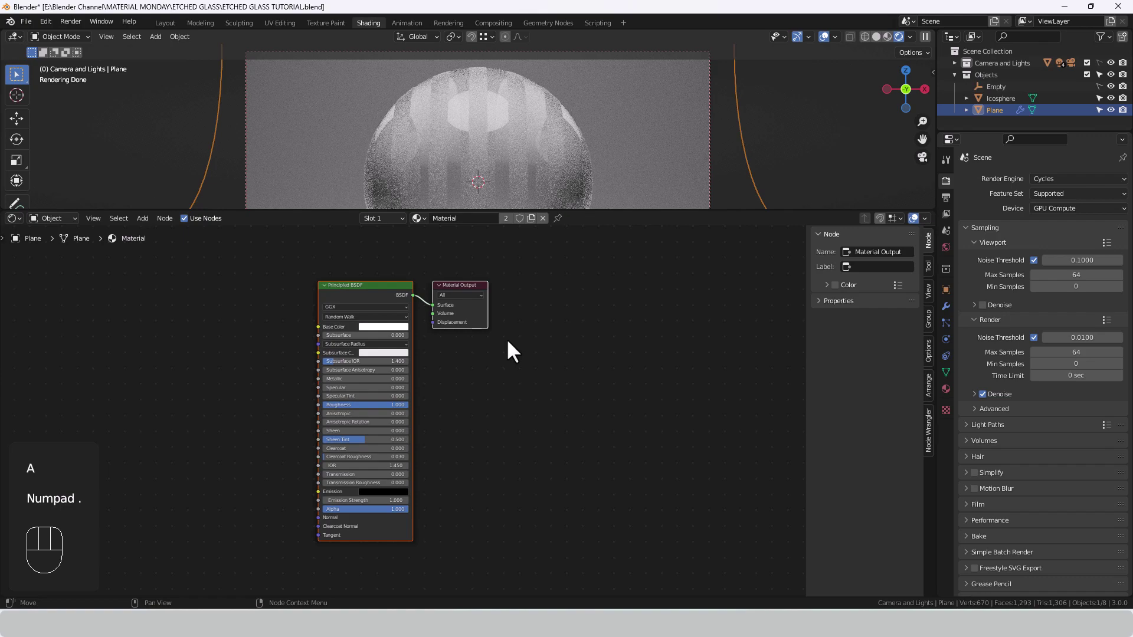
middle_click(514, 350)
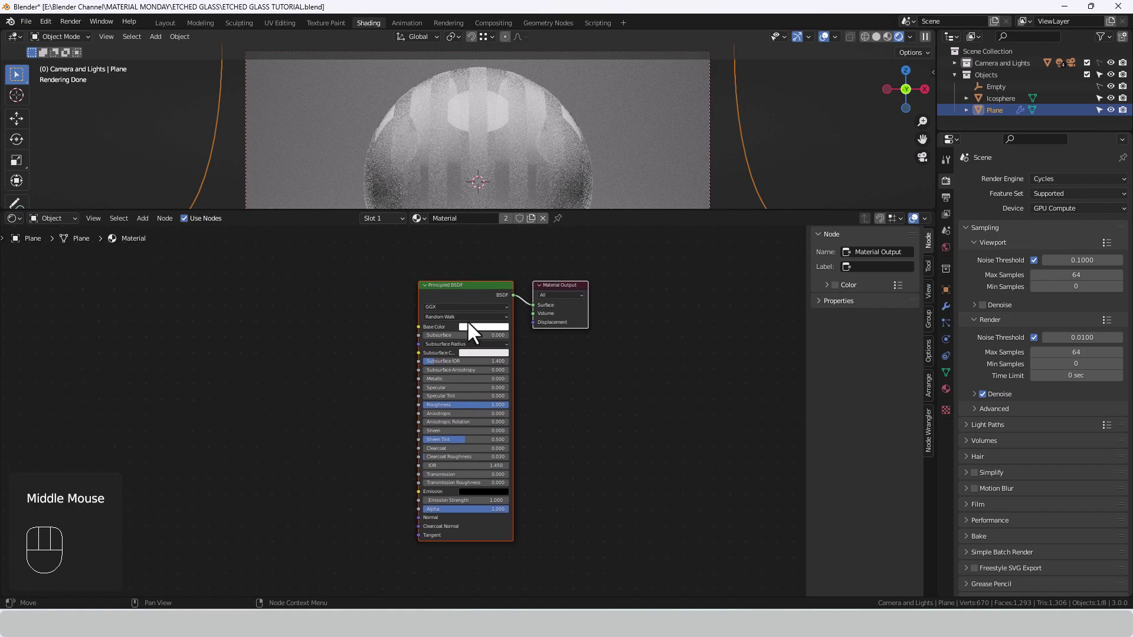
click(474, 336)
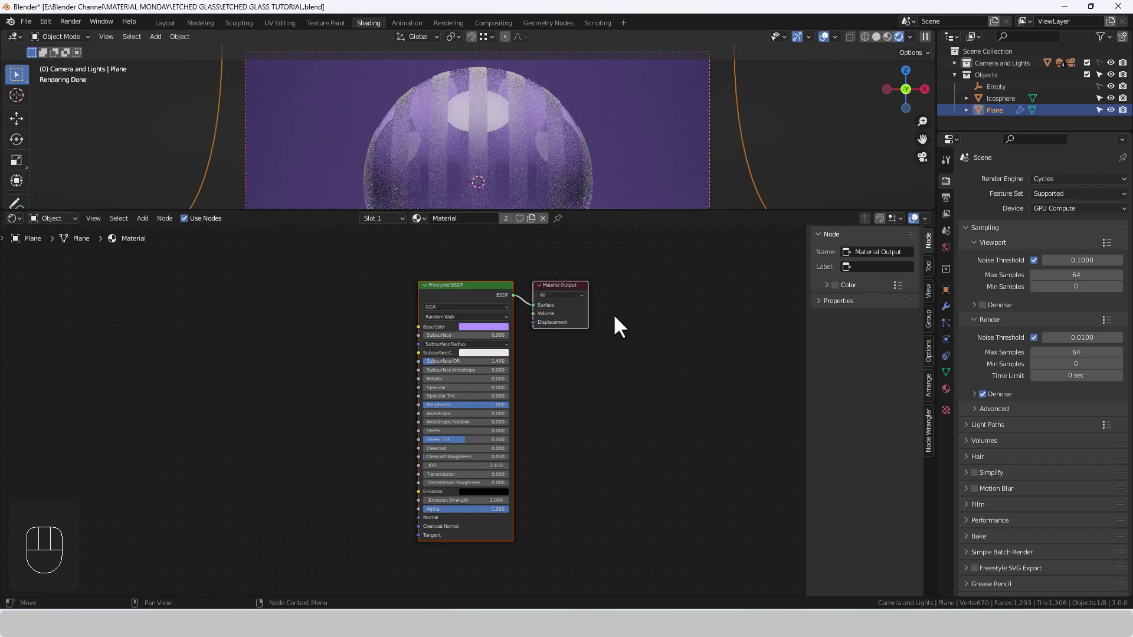
Reselect the icosphere and frame its material nodes in the Shader Editor
click(490, 134)
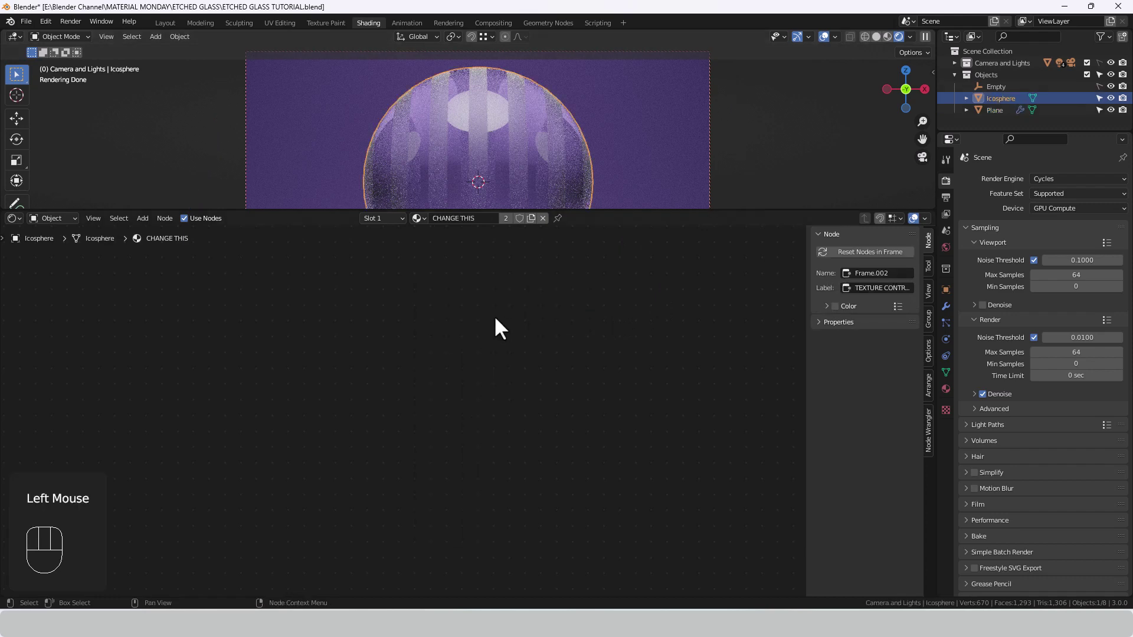
key(a)
key(KP_Decimal)
scroll(up, 3)
middle_click(526, 383)
scroll(up, 3)
middle_click(560, 382)
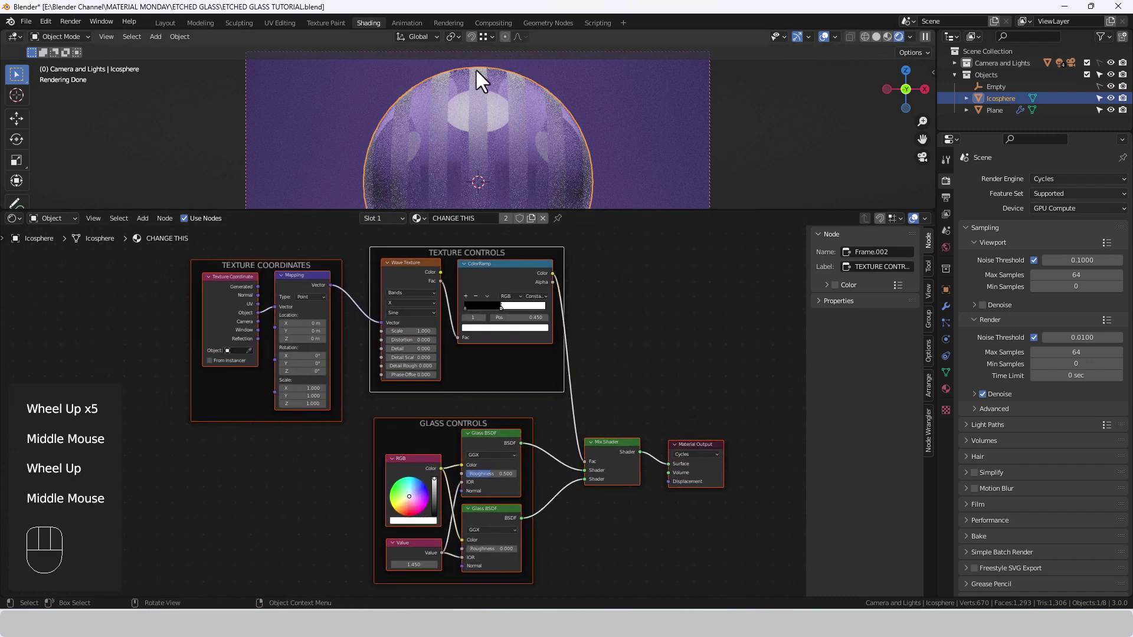
Preview the stripe mask then the mixed glass, and move the TEXTURE CONTROLS frame toward TEXTURE COORDINATES
click(512, 289)
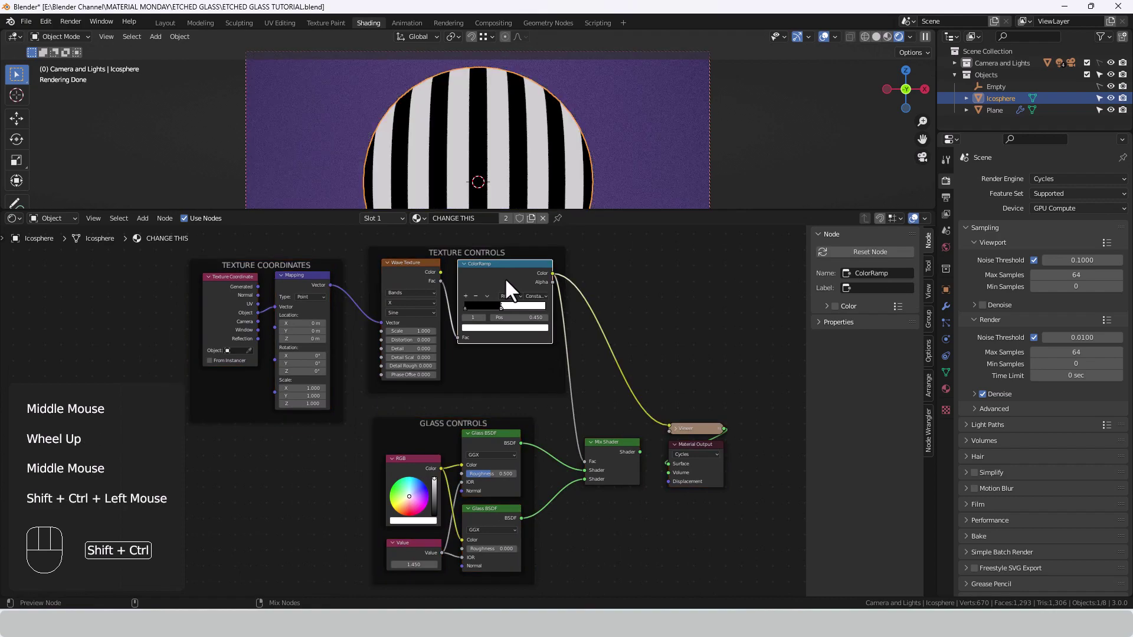
click(627, 463)
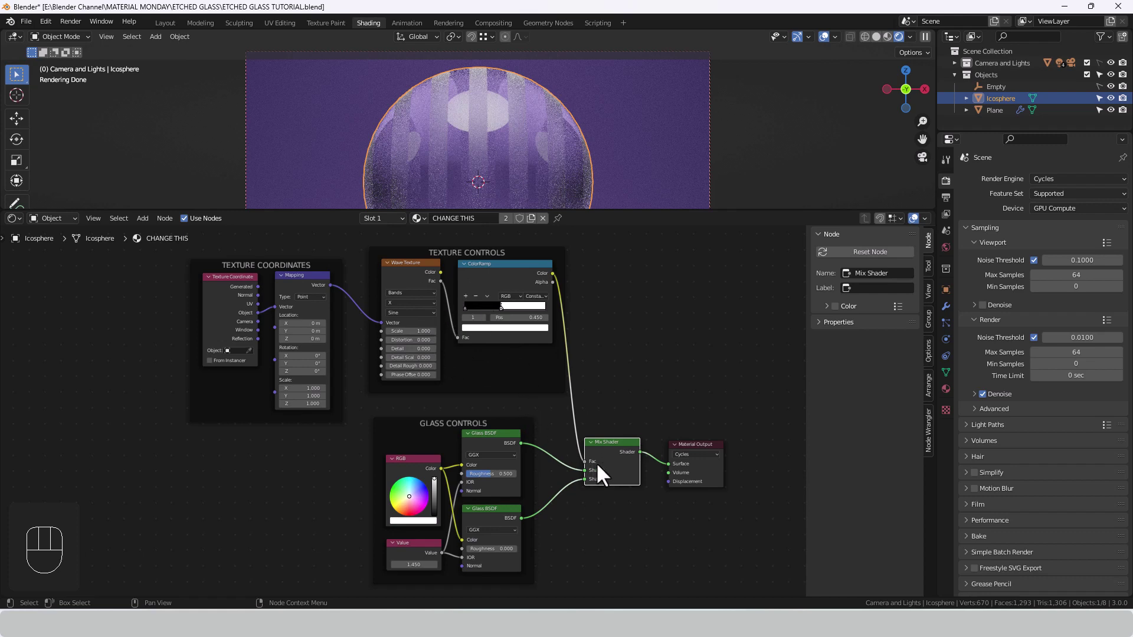
click(524, 385)
drag(515, 382, 495, 401)
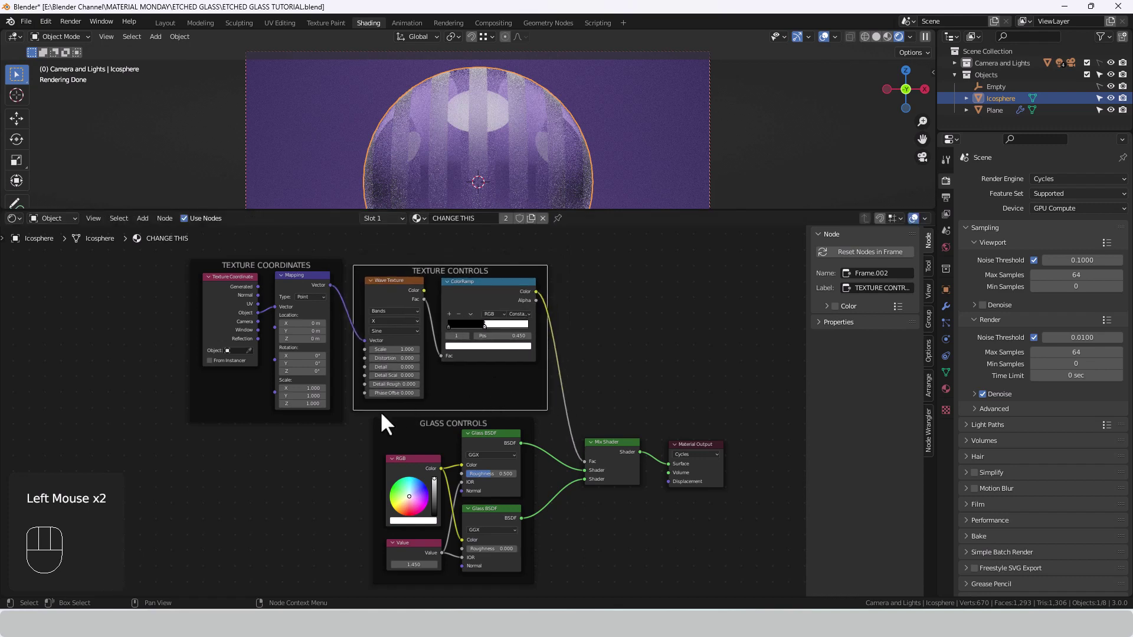